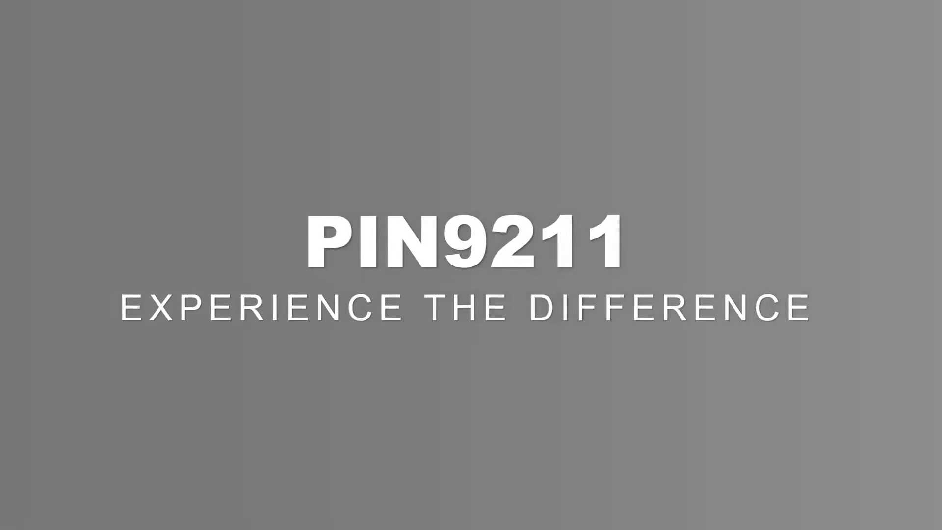
# Select the blank slide 2 in the thumbnail pane and focus its canvas for editing
pyautogui.press('Escape')
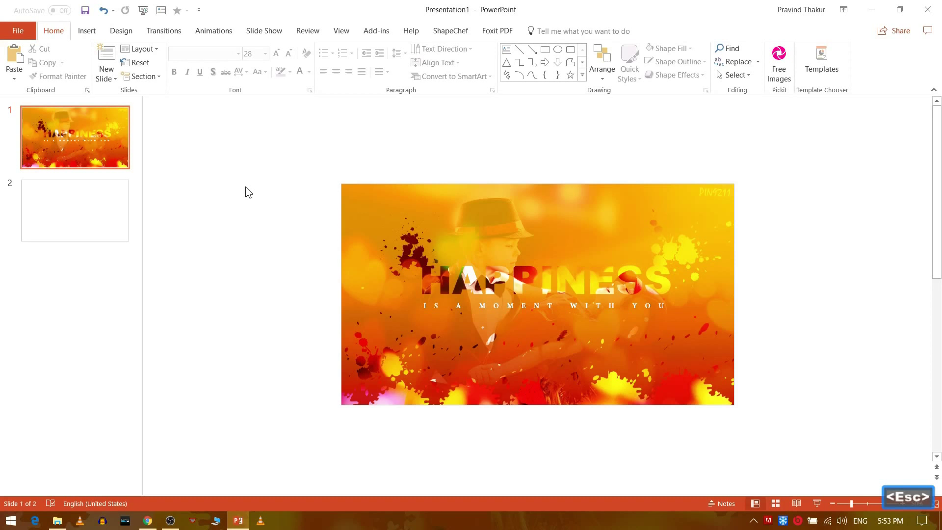
pyautogui.click(101, 231)
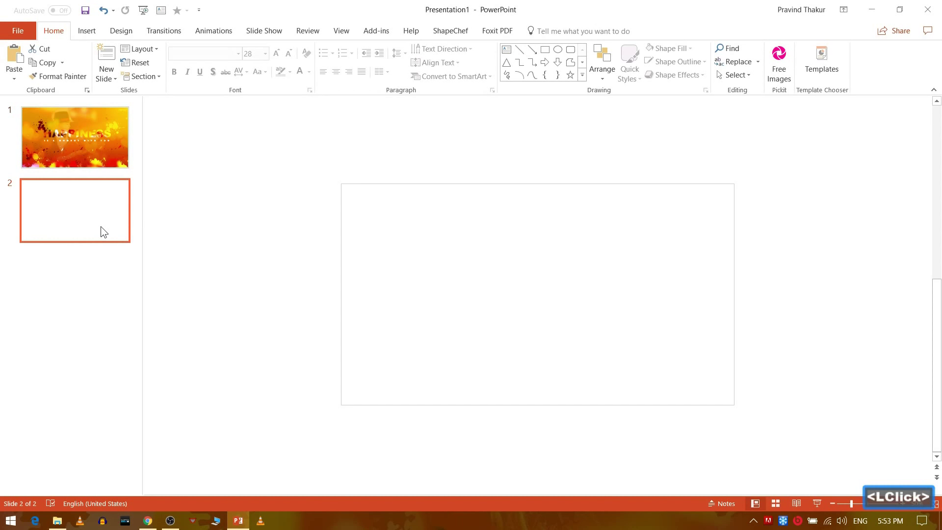
pyautogui.click(264, 279)
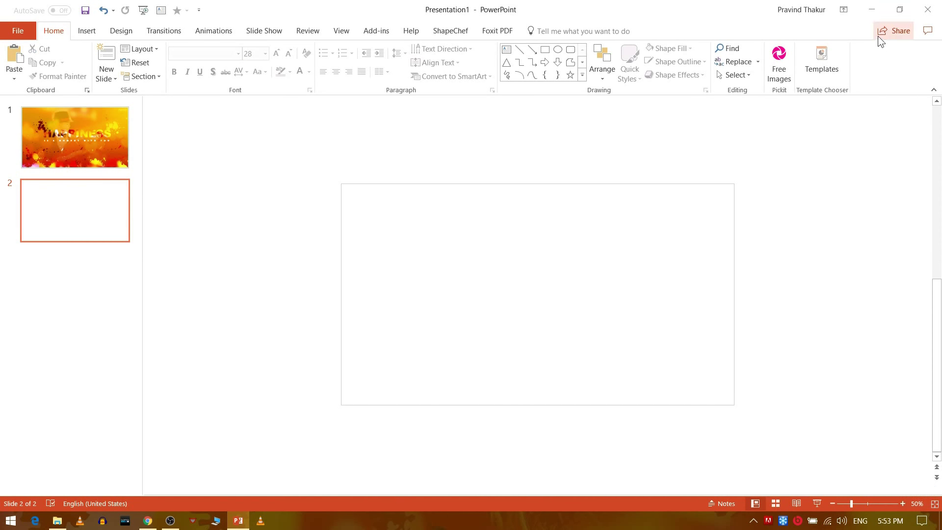
# Minimize PowerPoint and drag the dancing-couple JPG from the desktop onto slide 2
pyautogui.click(880, 13)
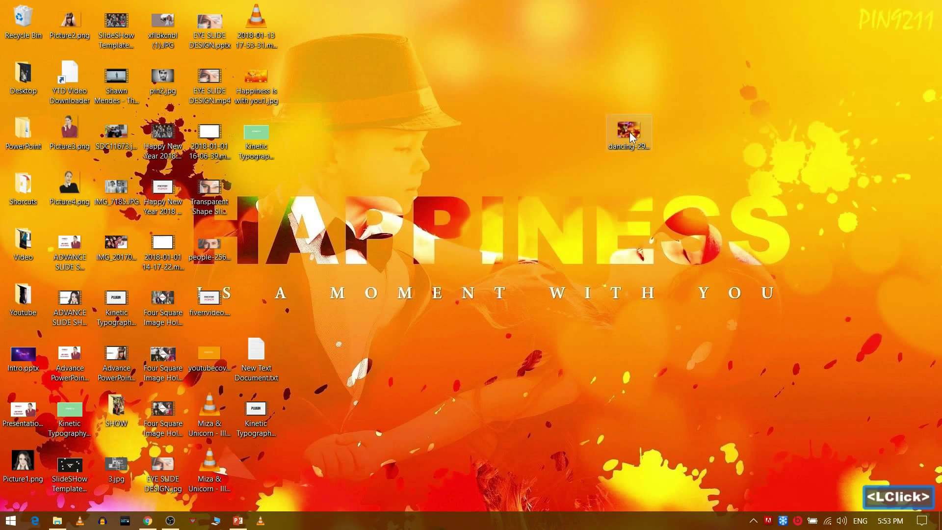
pyautogui.click(639, 139)
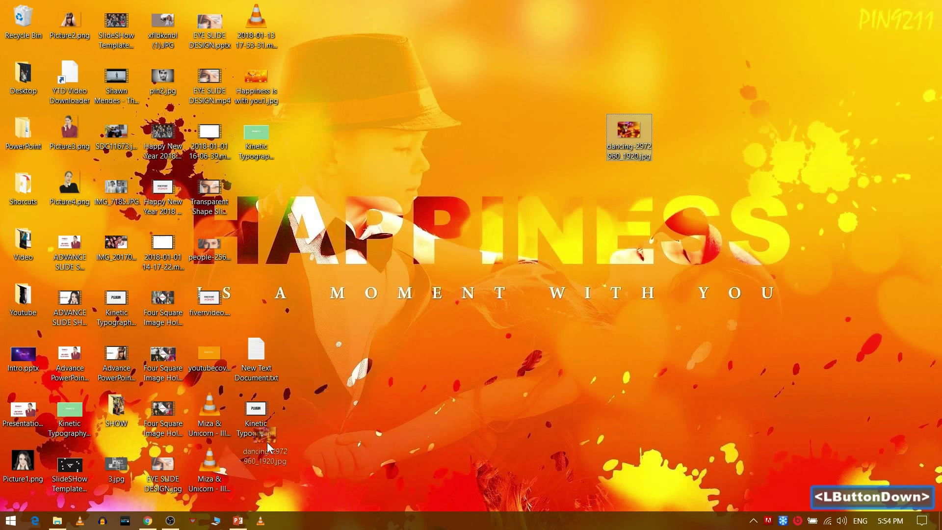
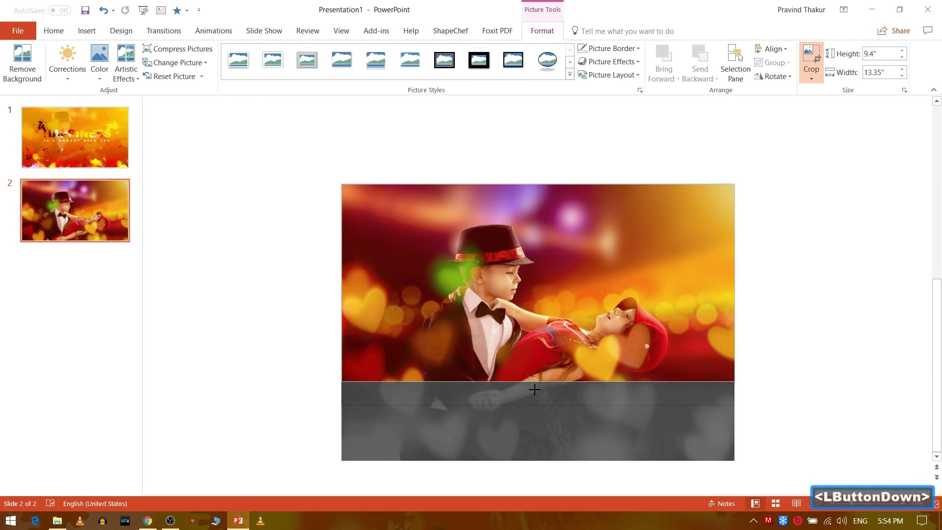
# Crop the photo top and bottom so it fills the slide edge to edge
pyautogui.click(510, 329)
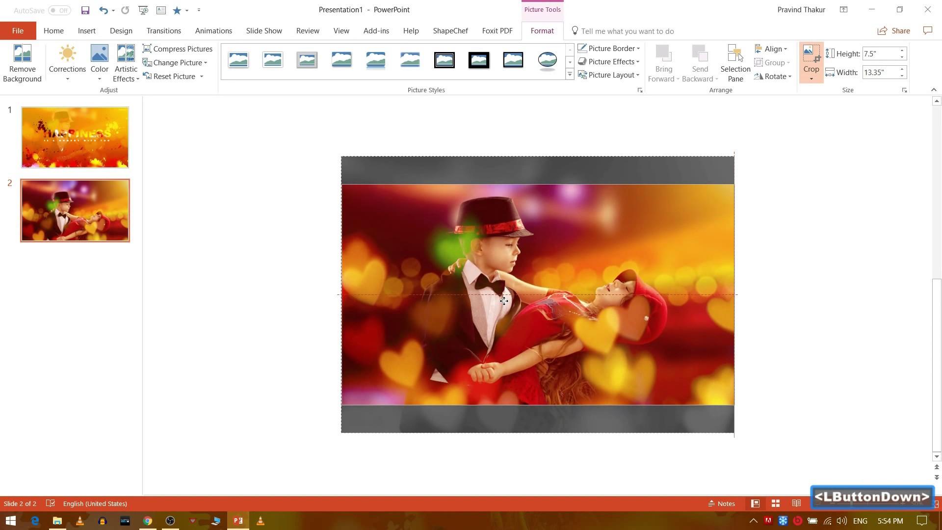
pyautogui.click(507, 304)
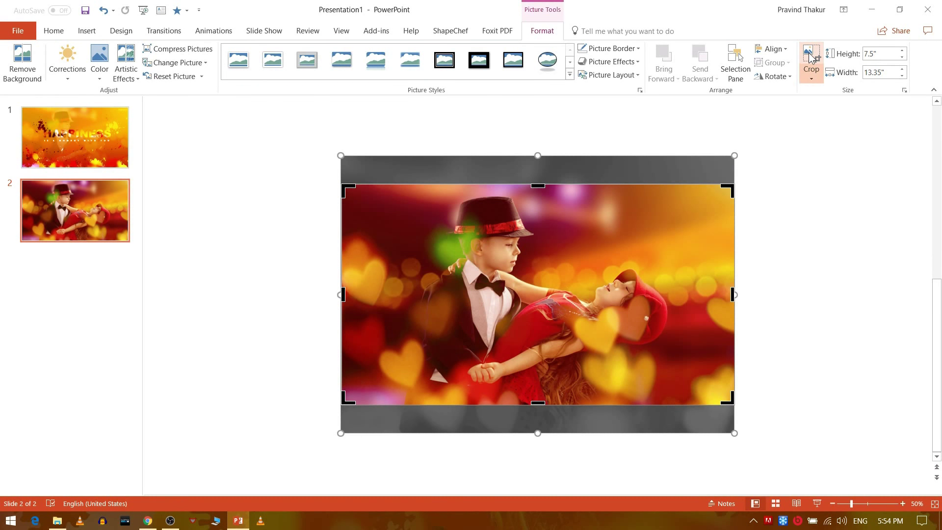
pyautogui.click(813, 57)
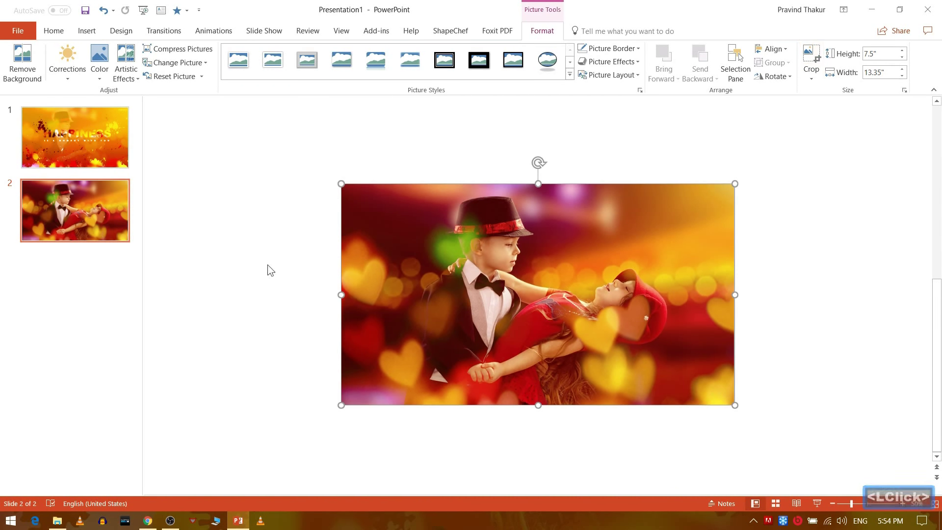
pyautogui.click(273, 271)
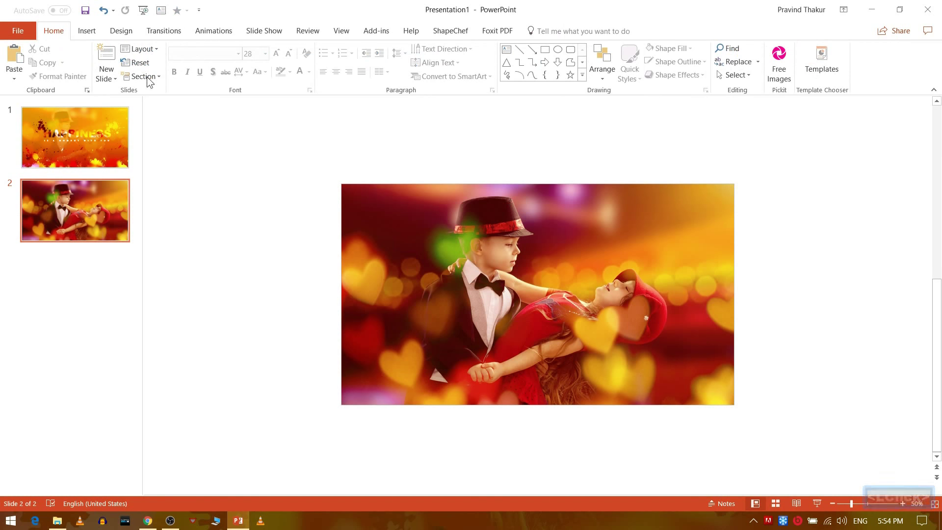
# Draw a rectangle over the photo and remove its outline
pyautogui.click(88, 34)
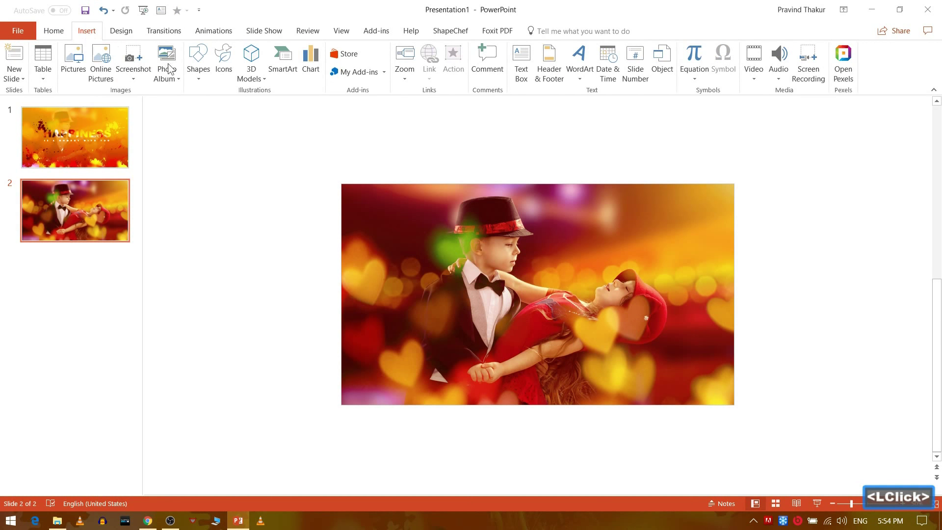
pyautogui.click(208, 81)
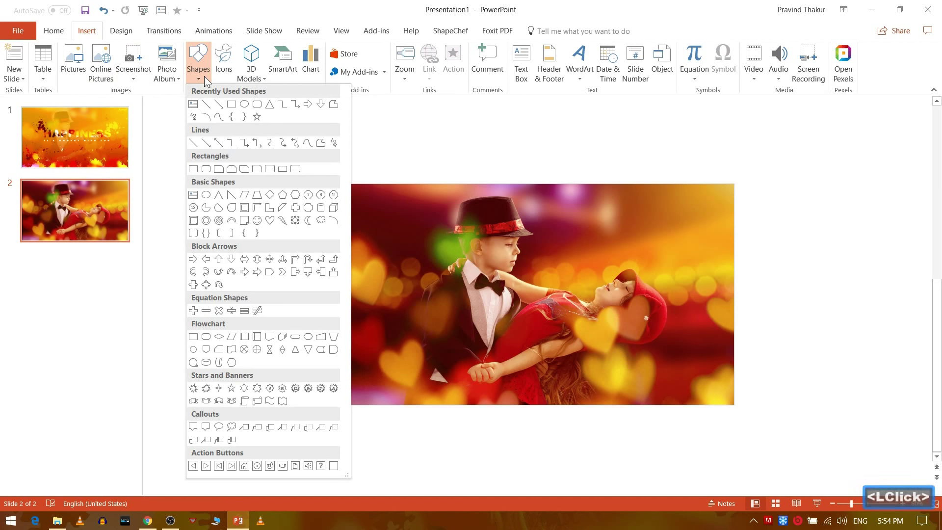
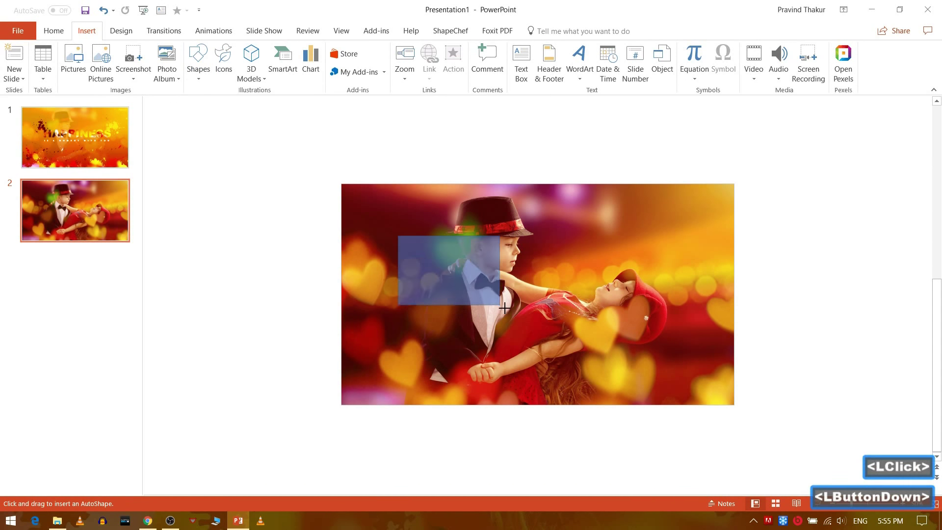
pyautogui.click(424, 263)
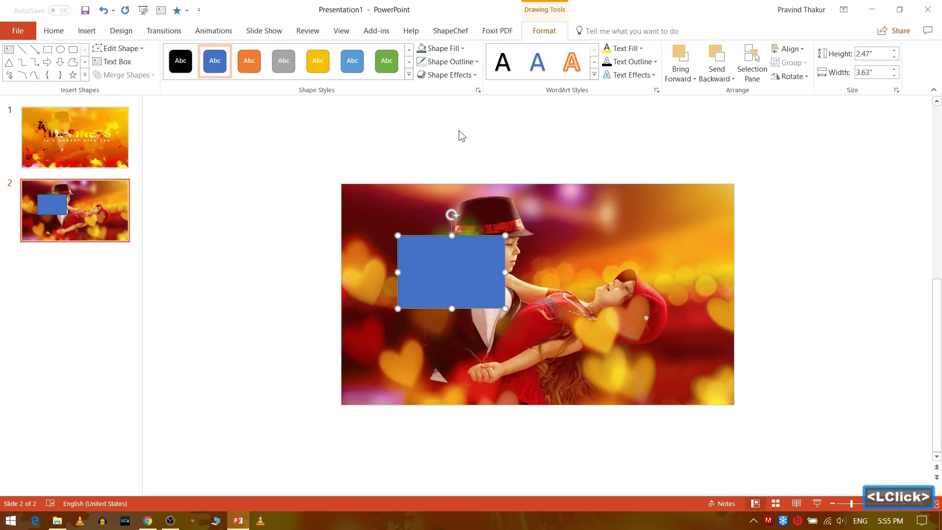
pyautogui.click(457, 54)
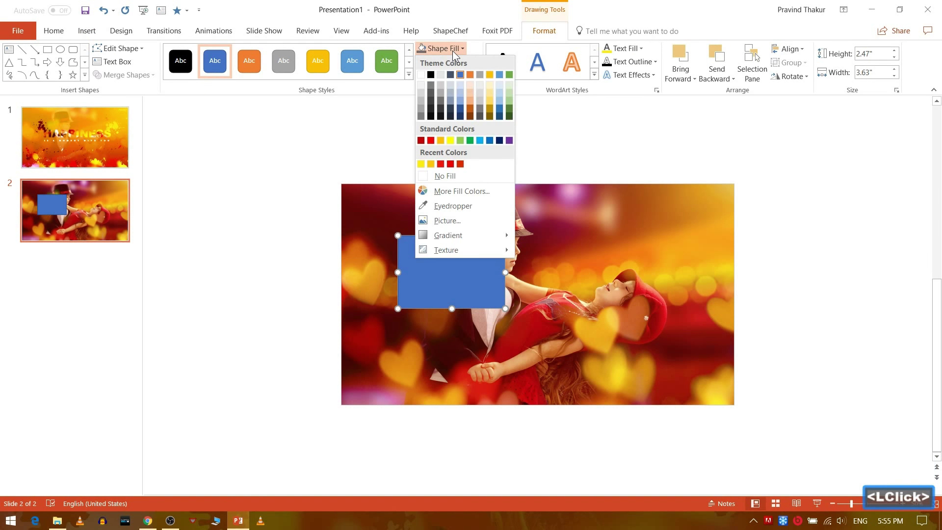
pyautogui.click(457, 54)
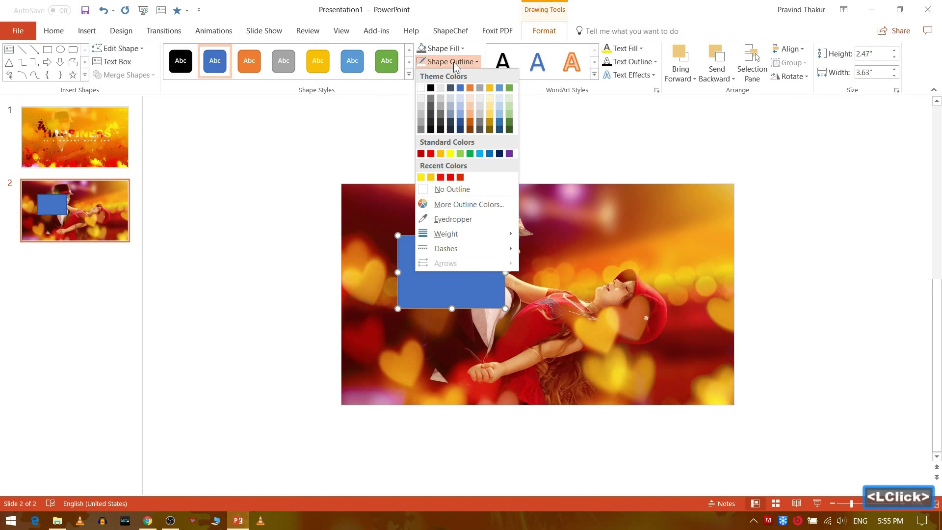
pyautogui.click(448, 192)
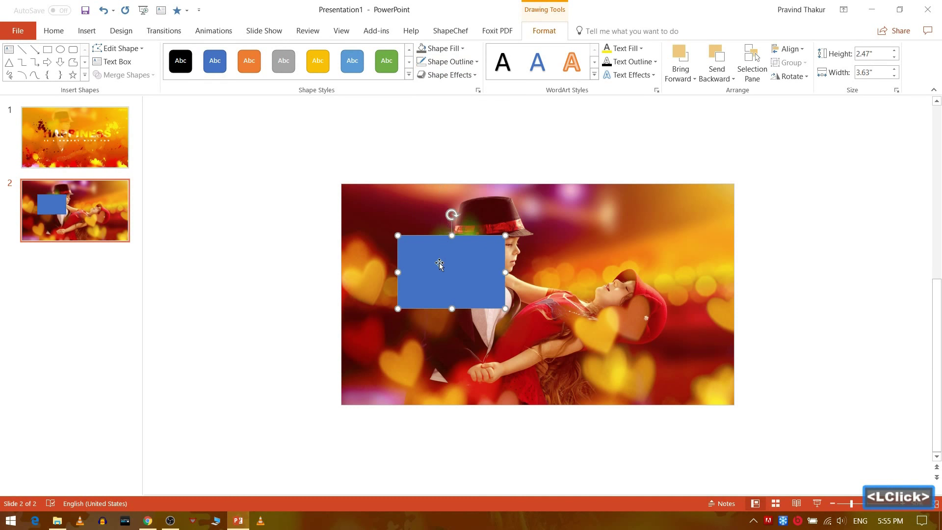
# Stretch the rectangle to cover the whole slide and fill it solid golden yellow
pyautogui.click(442, 272)
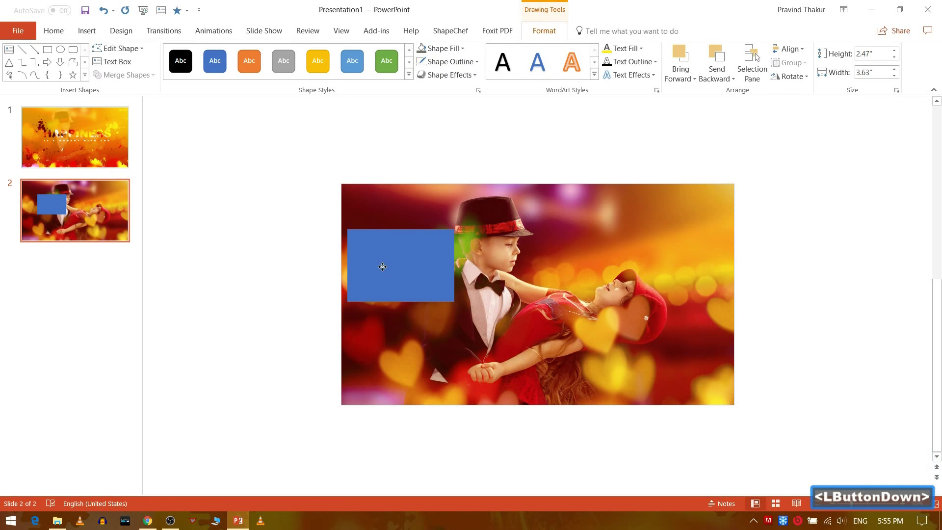
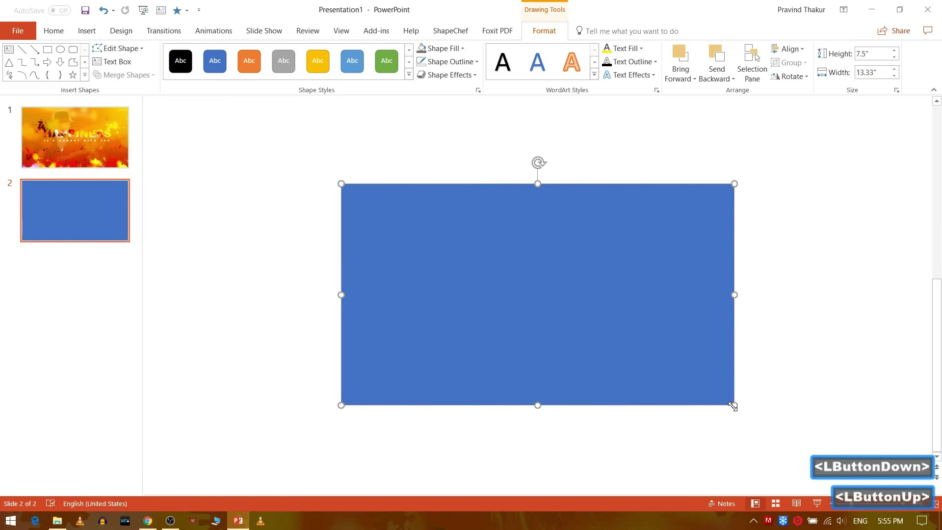
pyautogui.click(509, 279)
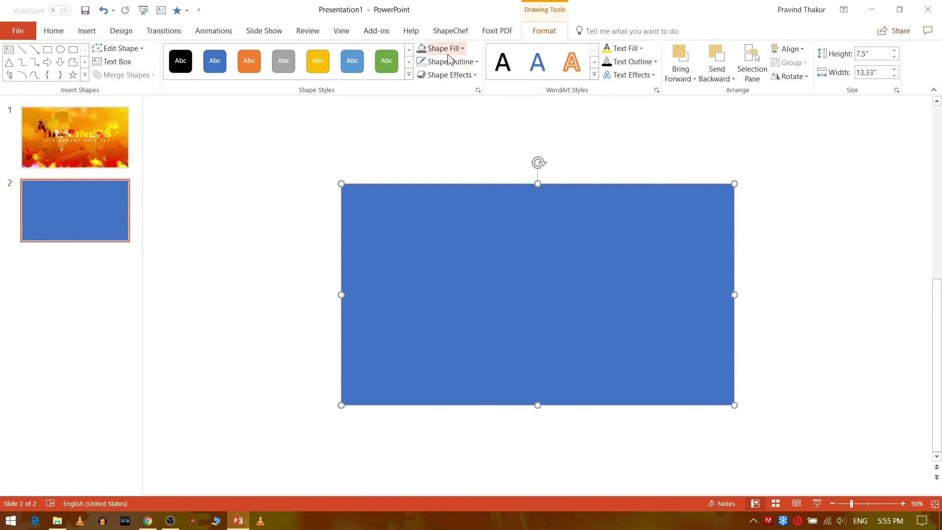
pyautogui.click(452, 55)
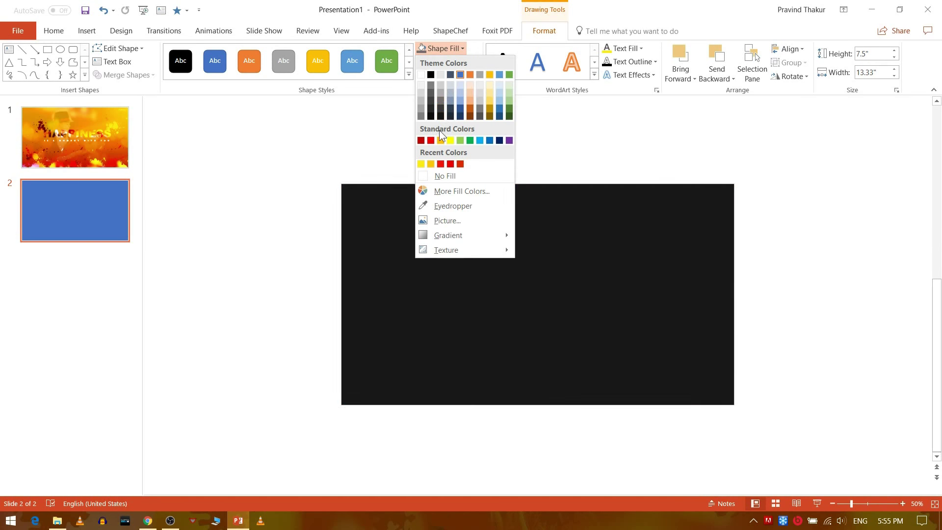
pyautogui.click(442, 145)
pyautogui.click(262, 201)
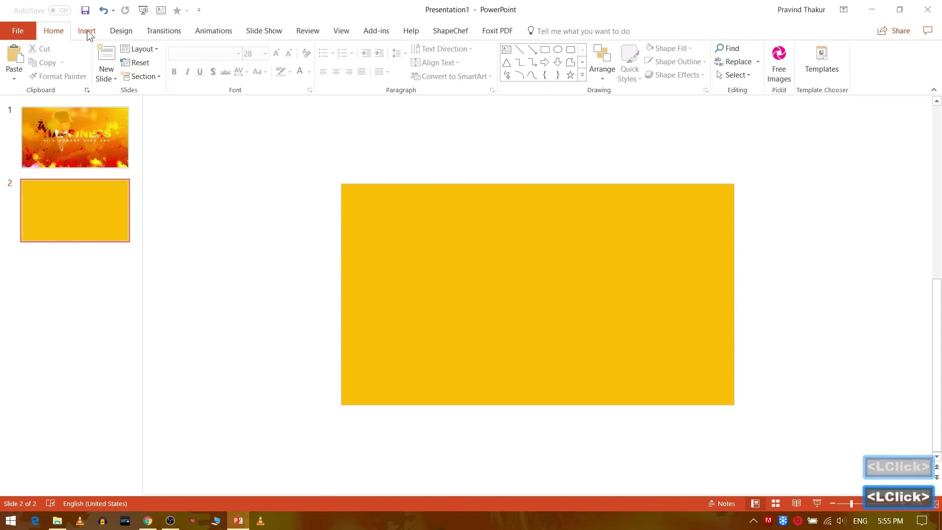
# Add a text box reading HAPPINESS in capitals and set it in Arial Black
pyautogui.click(586, 67)
pyautogui.press('h')
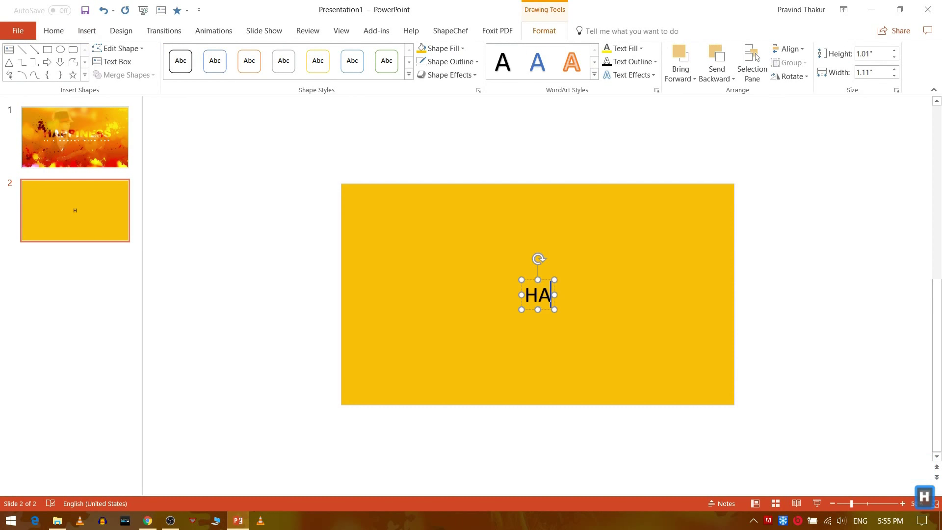
pyautogui.write('app')
pyautogui.press('i')
pyautogui.write('ss')
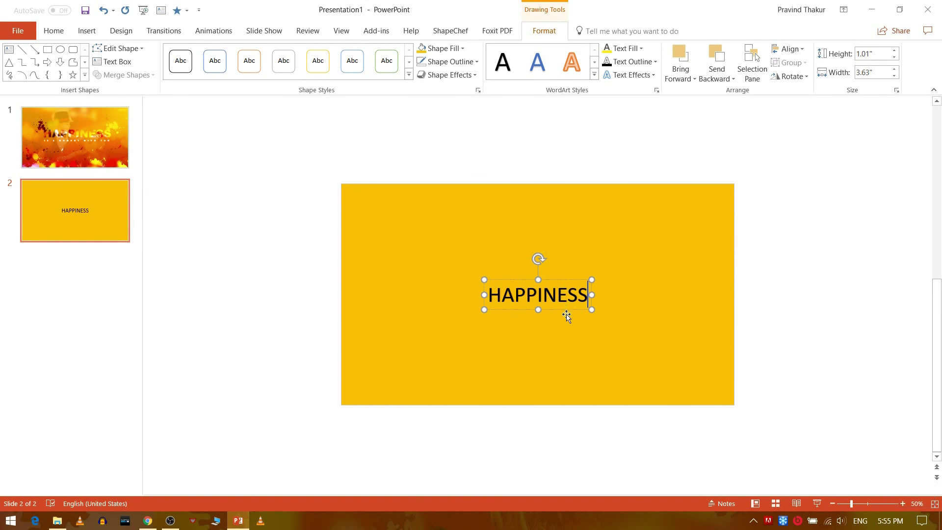
pyautogui.click(569, 313)
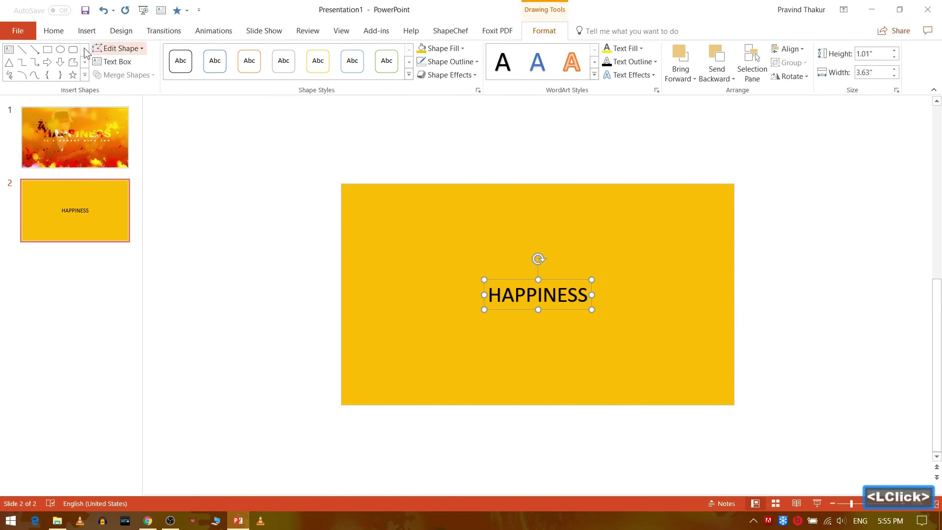
pyautogui.click(58, 34)
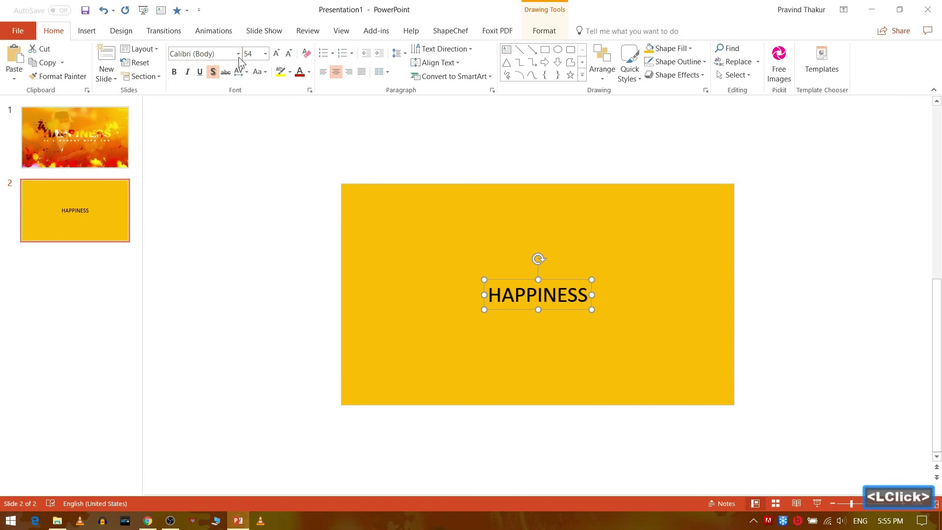
pyautogui.click(237, 59)
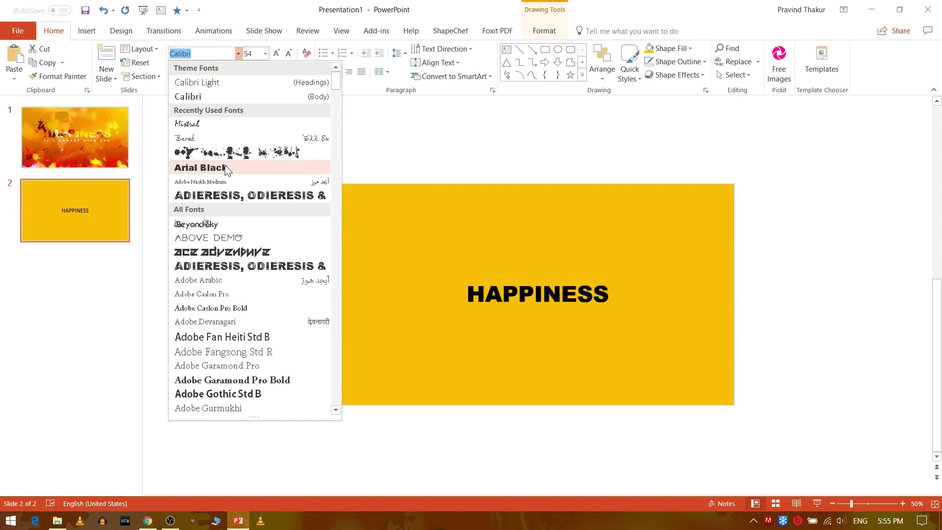
pyautogui.click(231, 170)
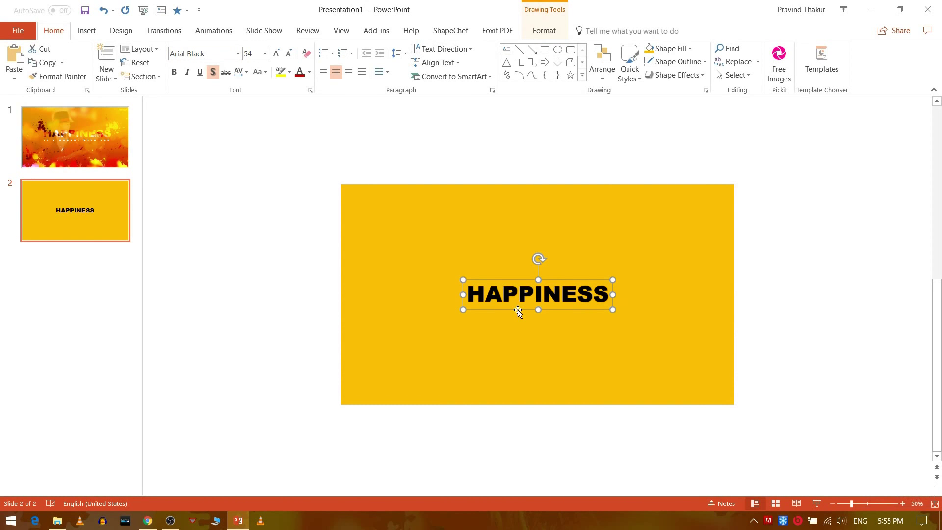
# Enlarge HAPPINESS to size 88 with a text shadow and centre it on the yellow rectangle
pyautogui.click(520, 313)
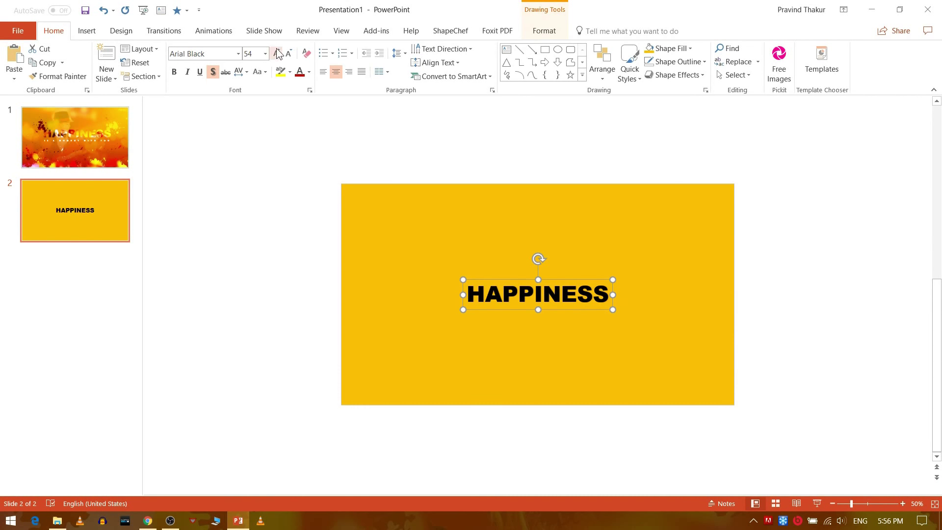
pyautogui.click(279, 54)
pyautogui.doubleClick(279, 53)
pyautogui.doubleClick(279, 54)
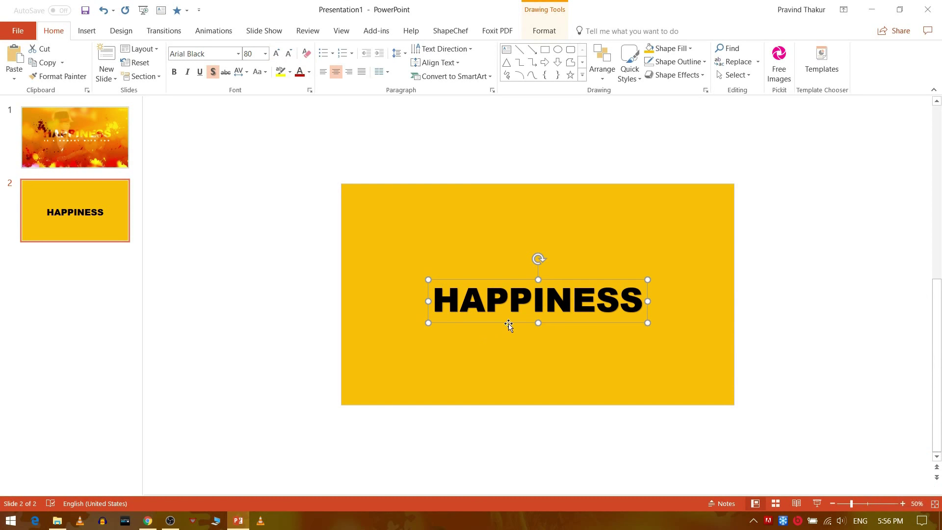
pyautogui.click(514, 322)
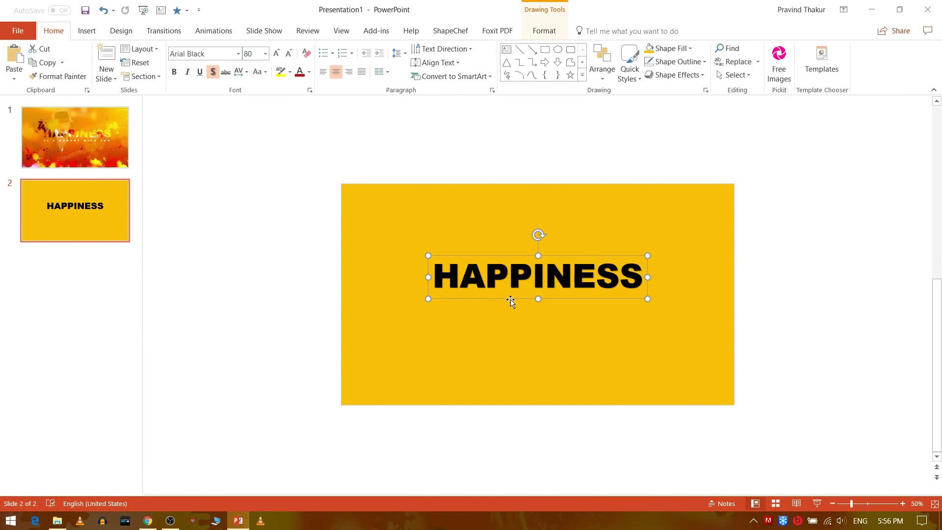
pyautogui.click(280, 59)
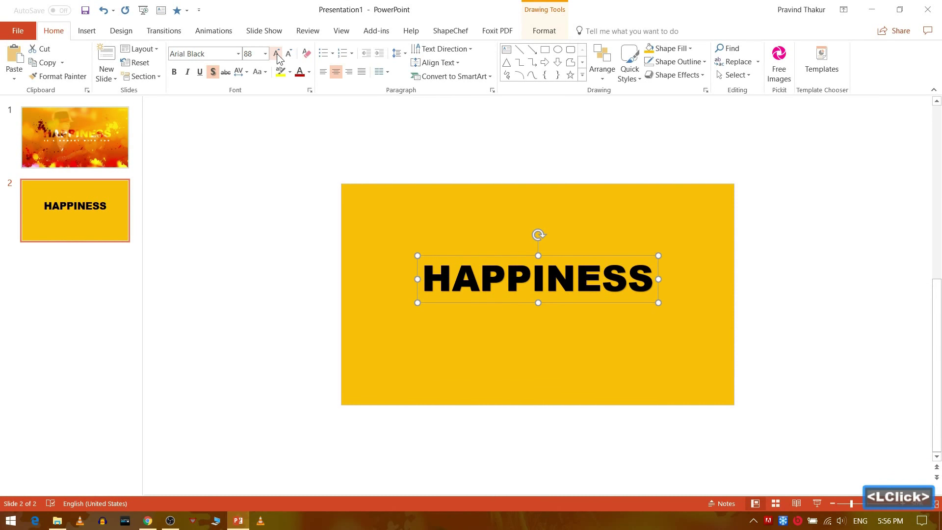
pyautogui.click(603, 302)
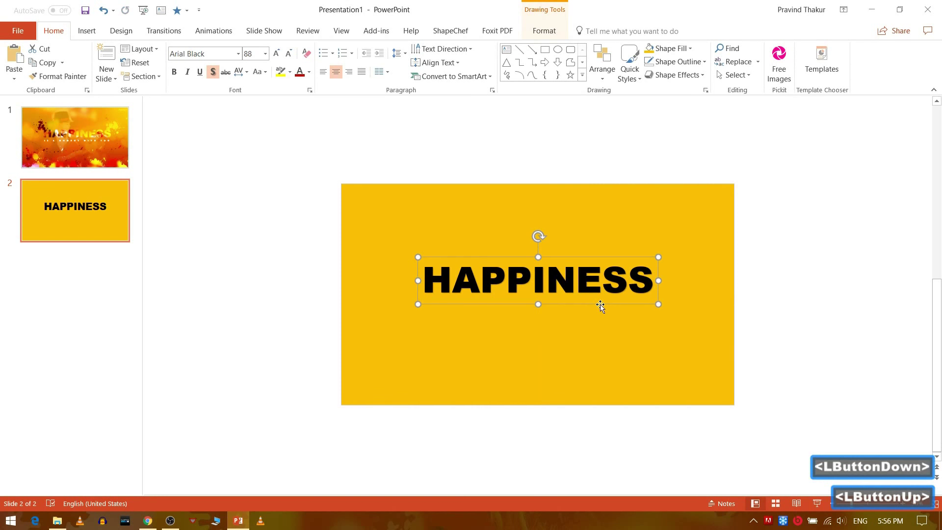
# Subtract the HAPPINESS text from the yellow rectangle with Merge Shapes > Subtract
pyautogui.click(230, 308)
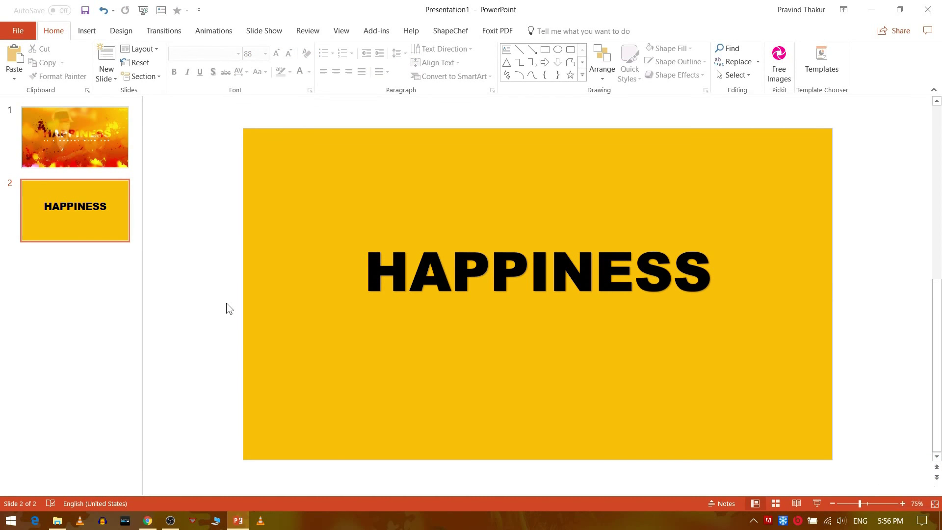
pyautogui.click(317, 201)
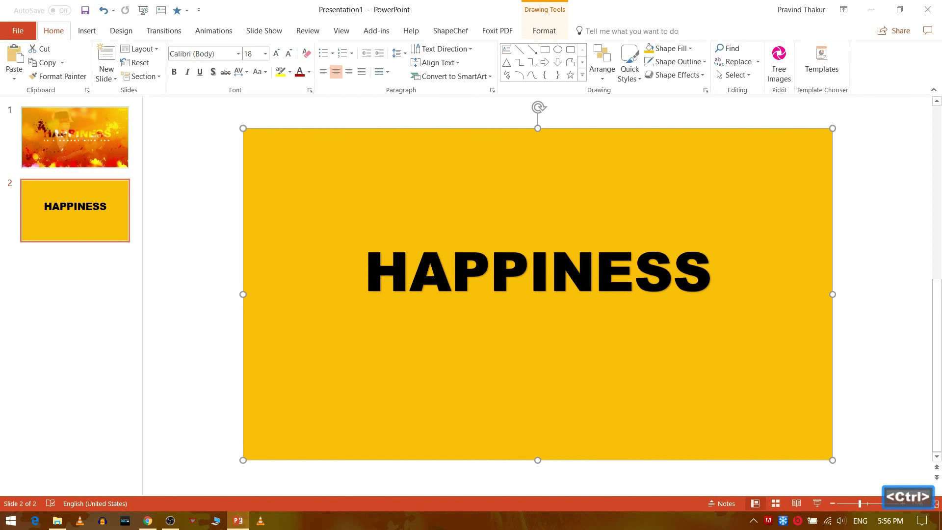
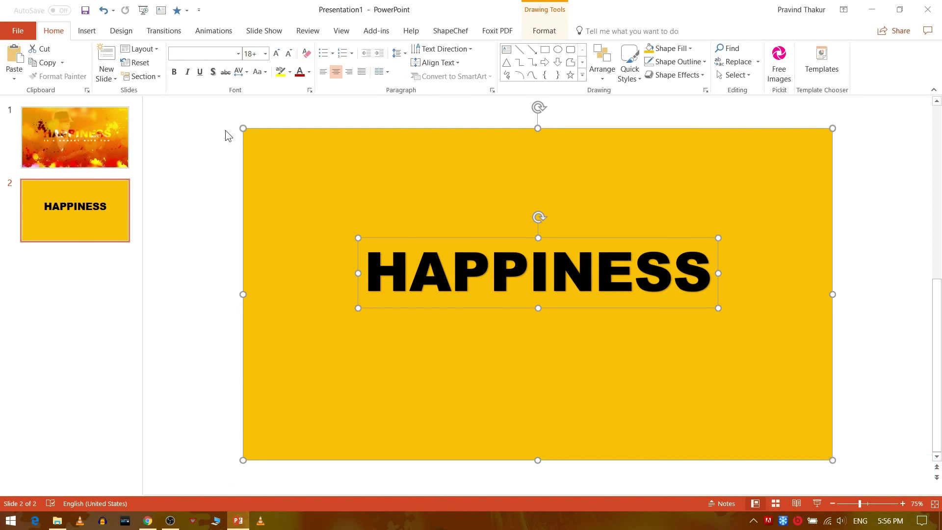
pyautogui.click(547, 33)
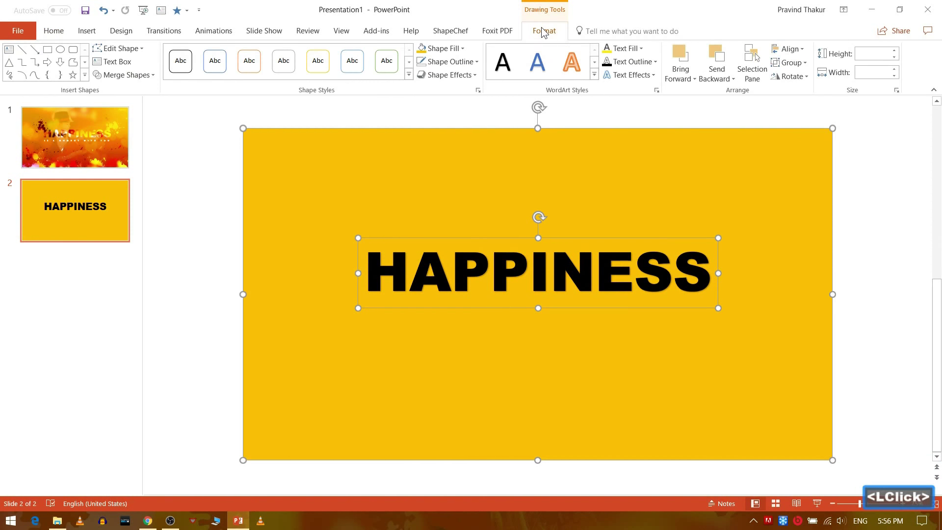
pyautogui.click(152, 83)
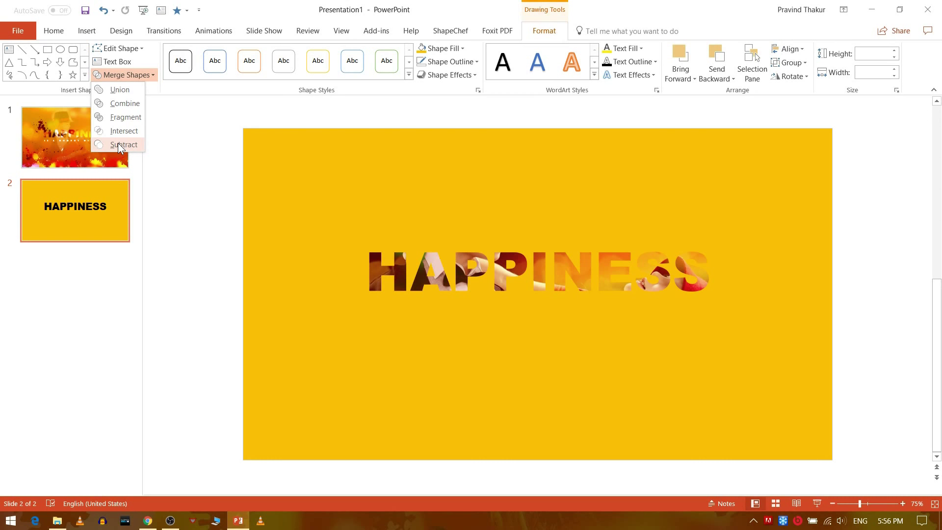
pyautogui.click(121, 148)
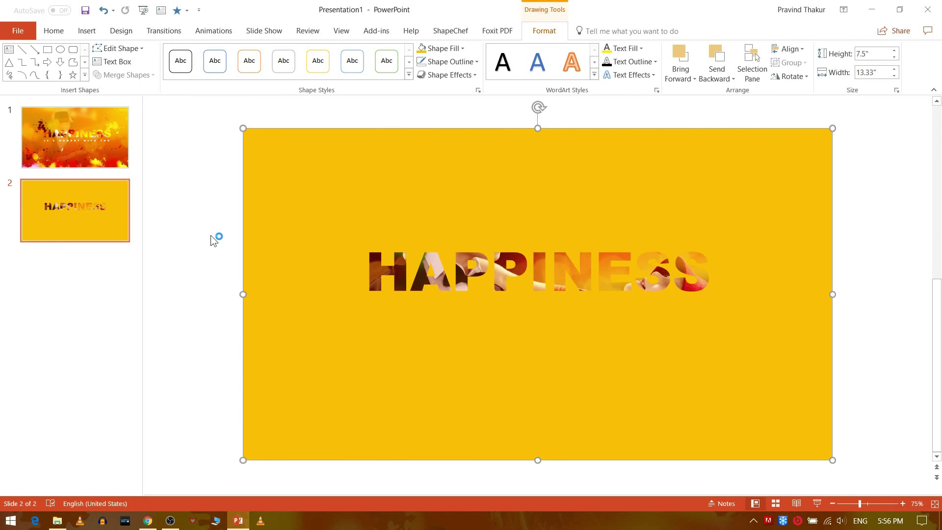
pyautogui.click(214, 240)
pyautogui.click(285, 216)
pyautogui.click(364, 180)
# In Format Shape, raise the overlay's fill transparency so the photo shows faintly
pyautogui.rightClick(363, 180)
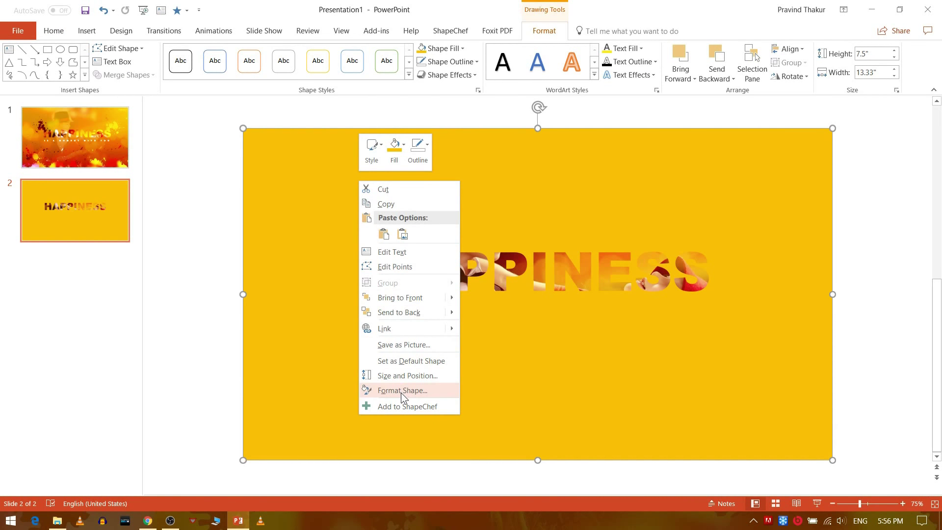
pyautogui.click(405, 397)
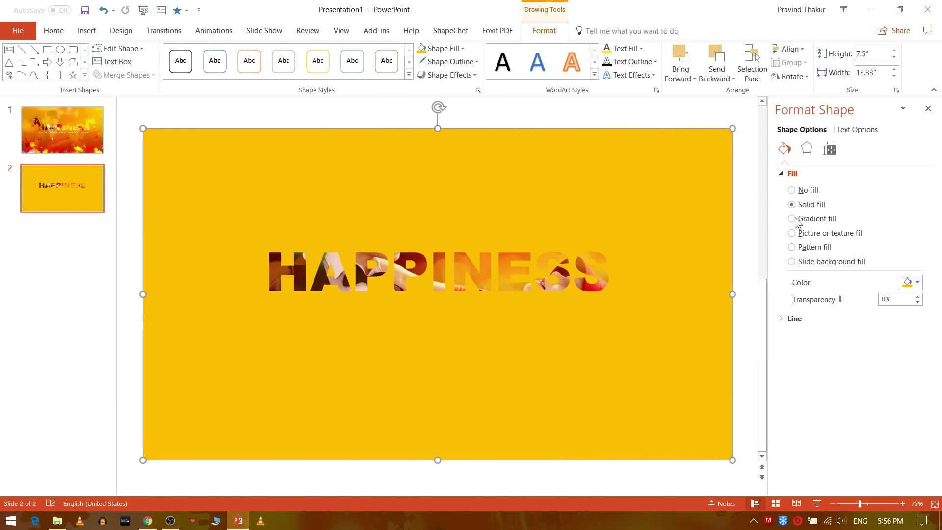
pyautogui.click(797, 221)
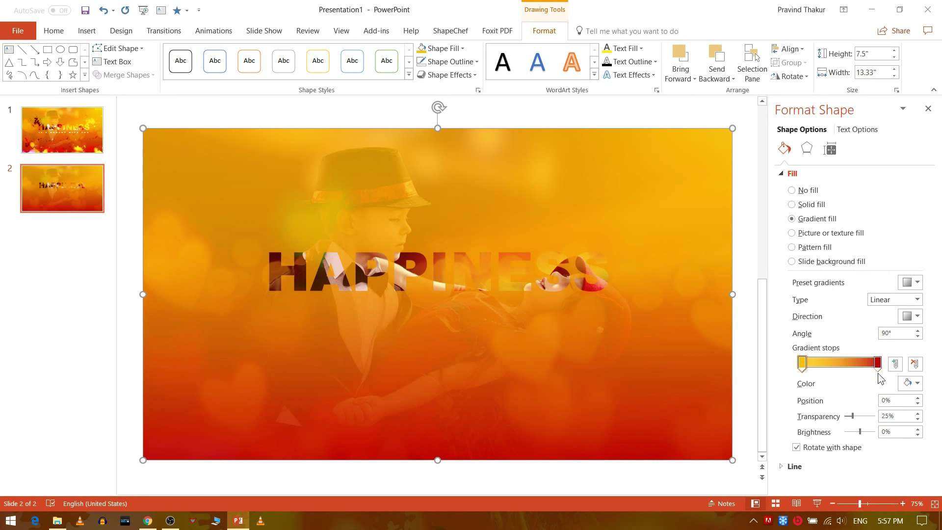
pyautogui.click(883, 365)
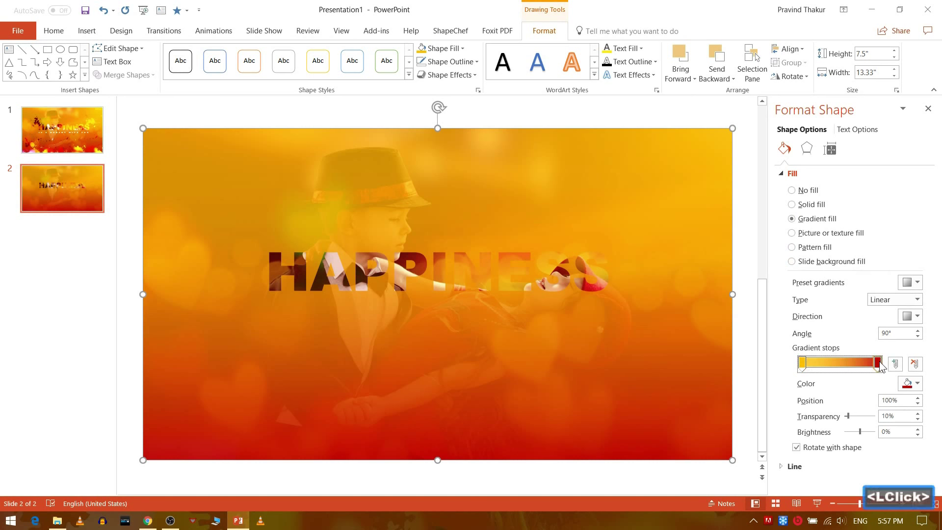
pyautogui.click(881, 367)
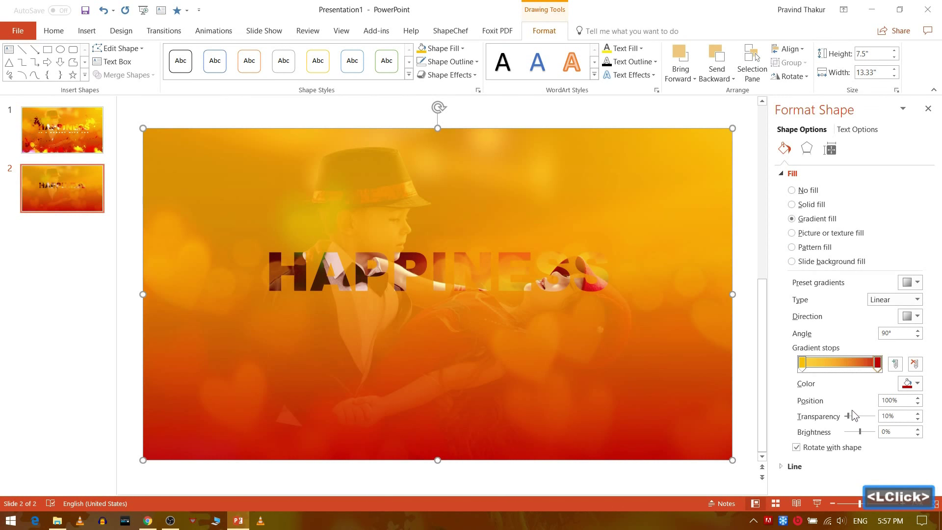
pyautogui.click(854, 420)
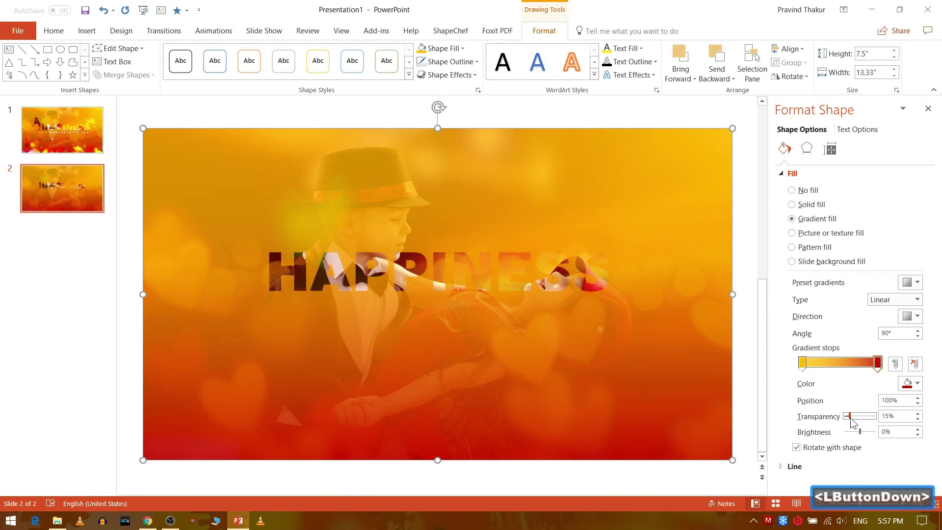
# Give the overlay a semi-transparent yellow-to-red gradient fill and deselect it
pyautogui.click(808, 364)
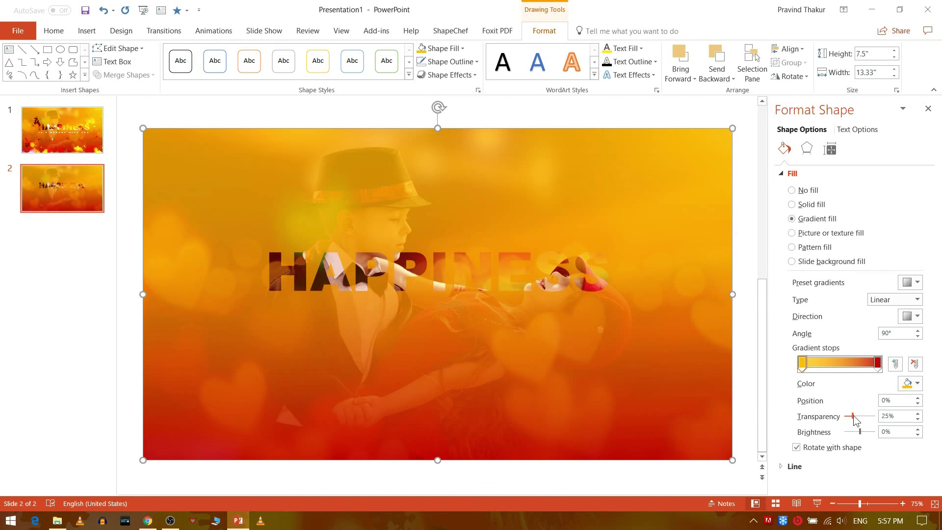
pyautogui.click(859, 421)
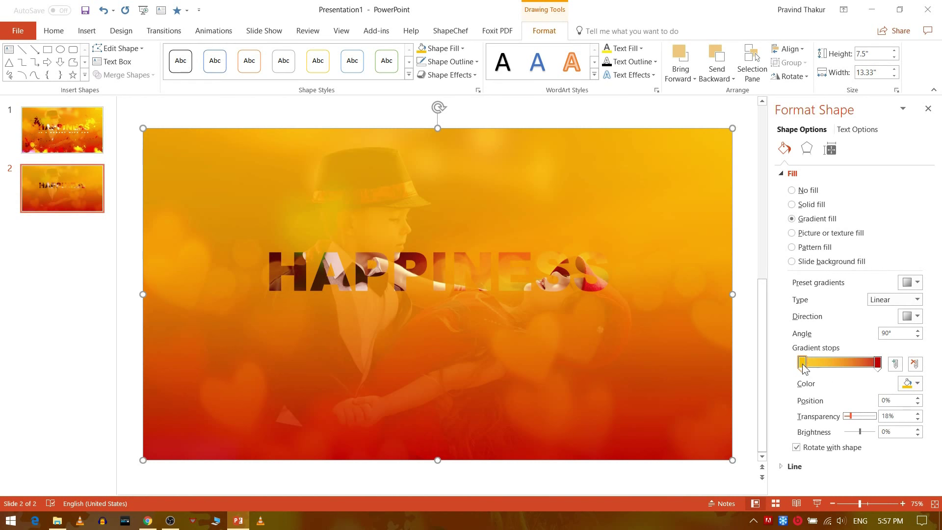
pyautogui.click(801, 366)
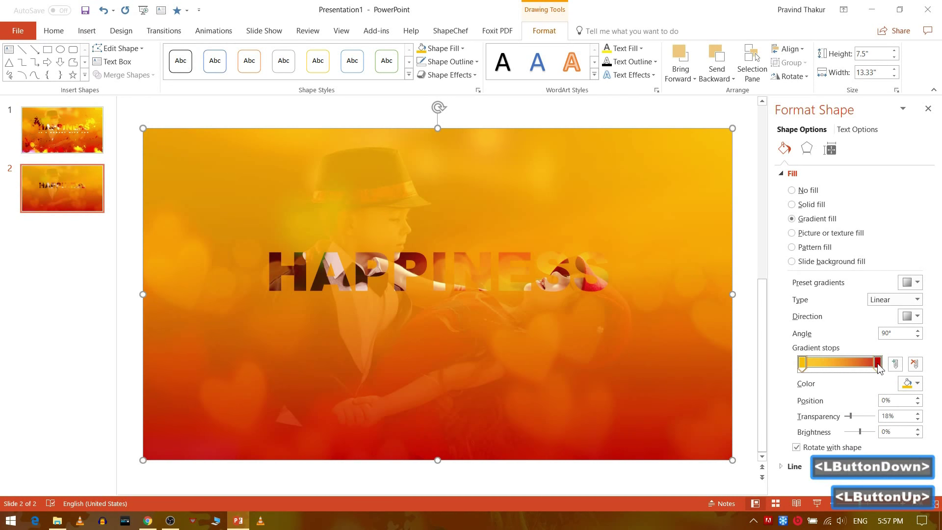
pyautogui.click(877, 367)
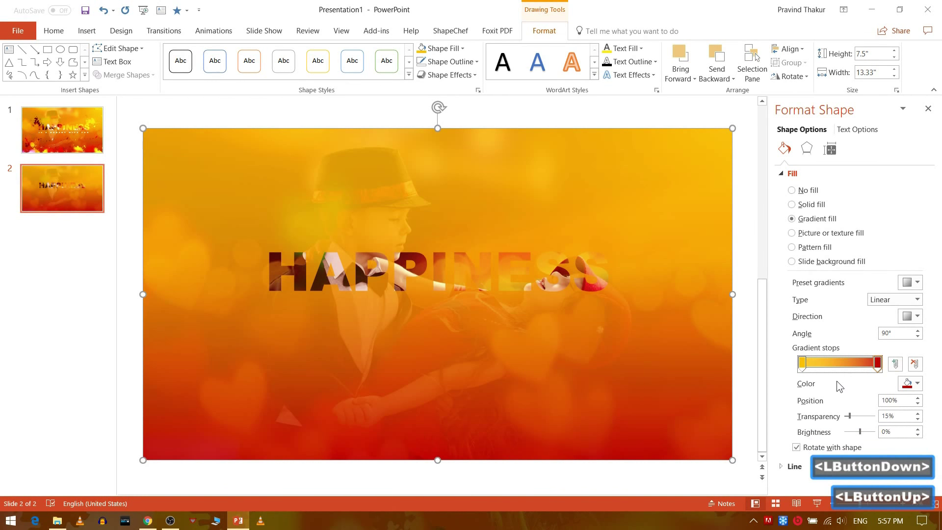
pyautogui.click(837, 385)
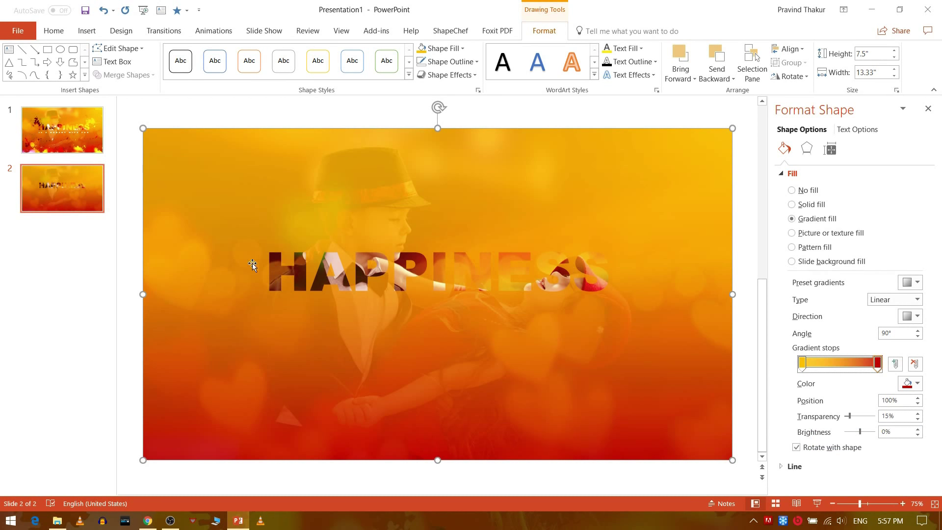
pyautogui.click(188, 250)
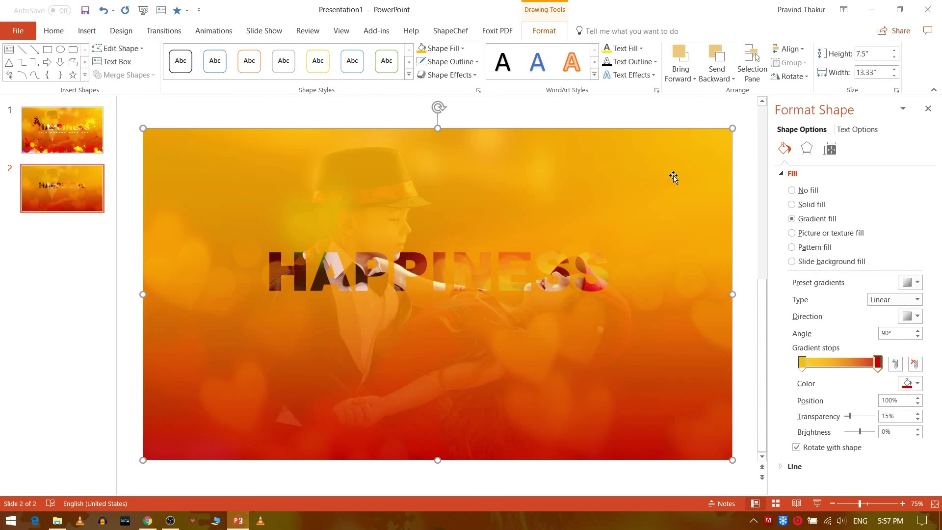
# Apply a Brightness/Contrast correction preset to the photo beneath and realign the overlay over it
pyautogui.click(936, 114)
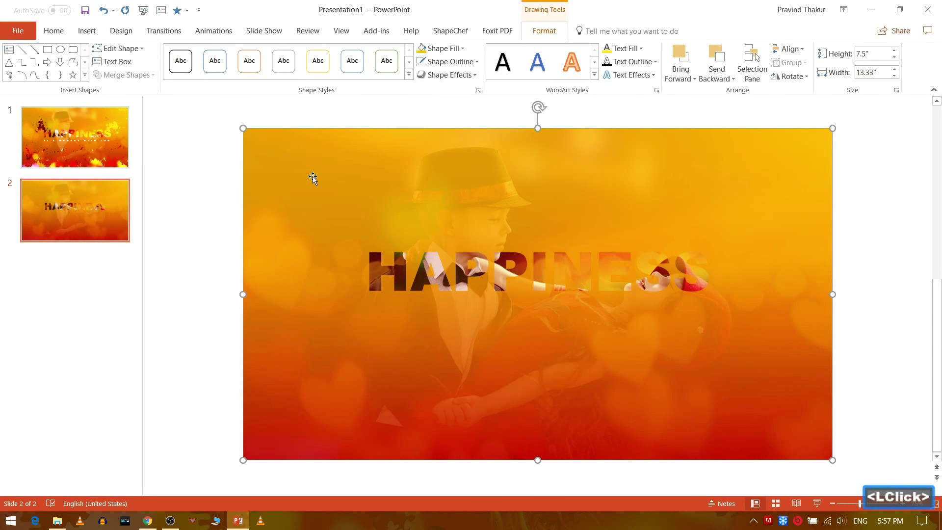
pyautogui.doubleClick(318, 174)
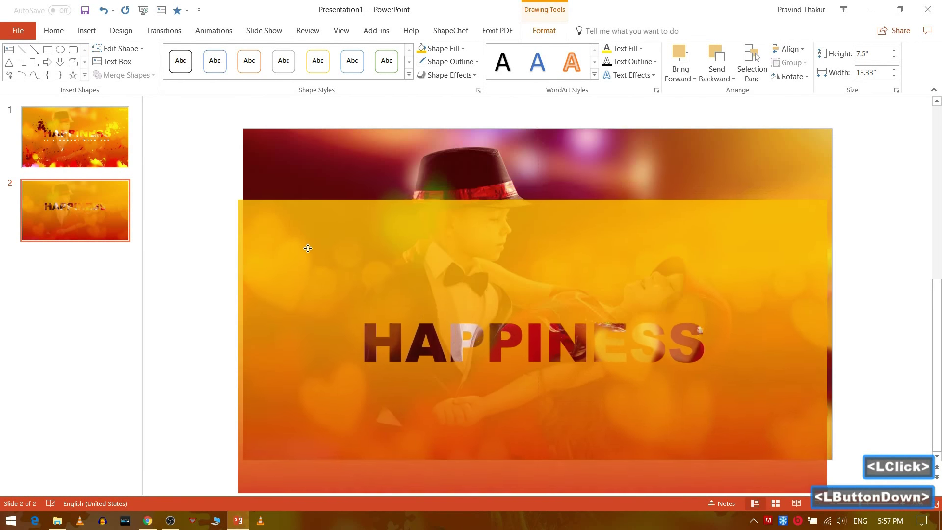
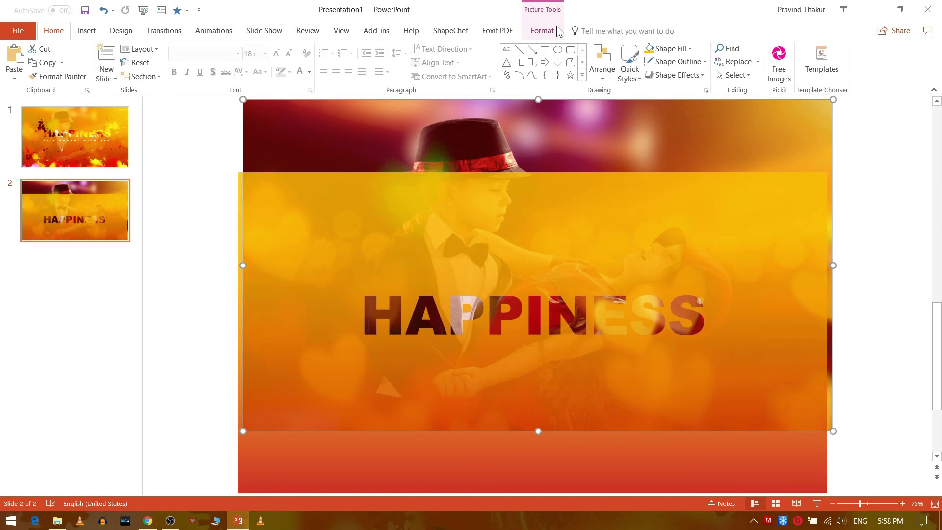
pyautogui.click(546, 35)
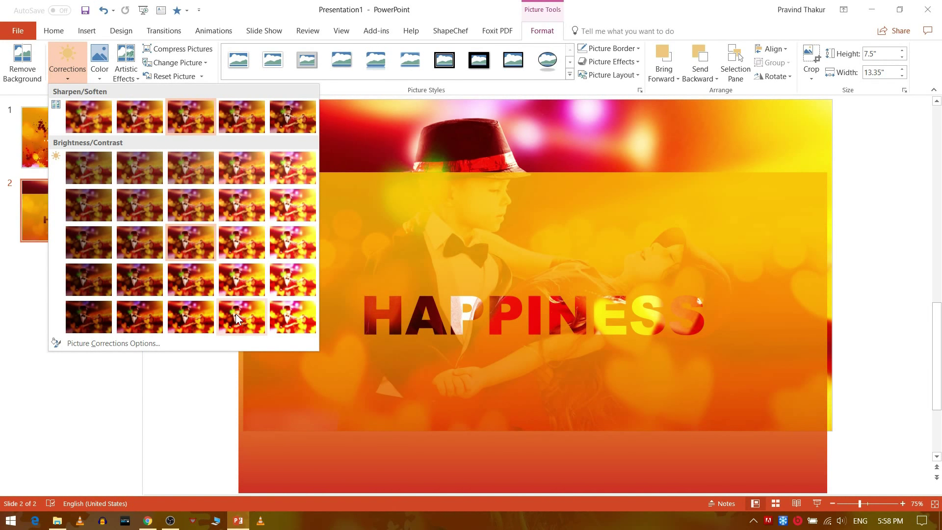
pyautogui.click(239, 316)
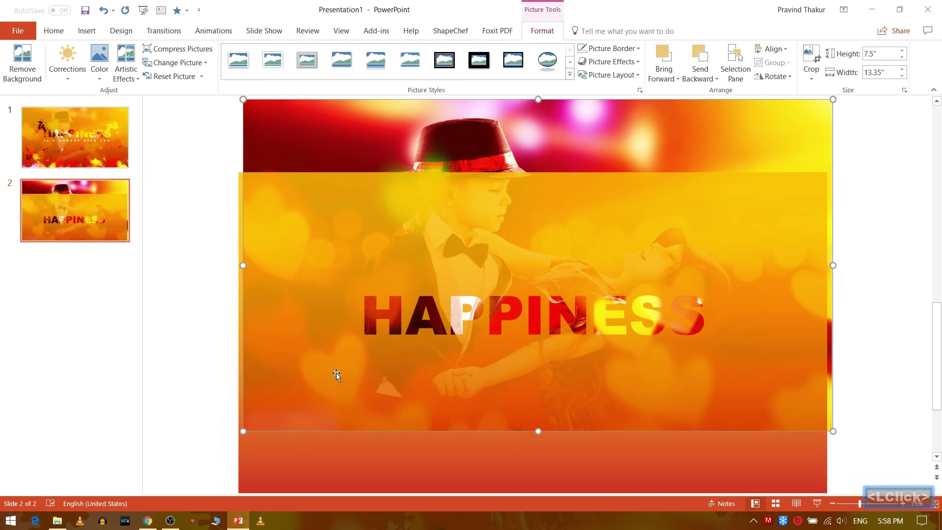
pyautogui.doubleClick(341, 372)
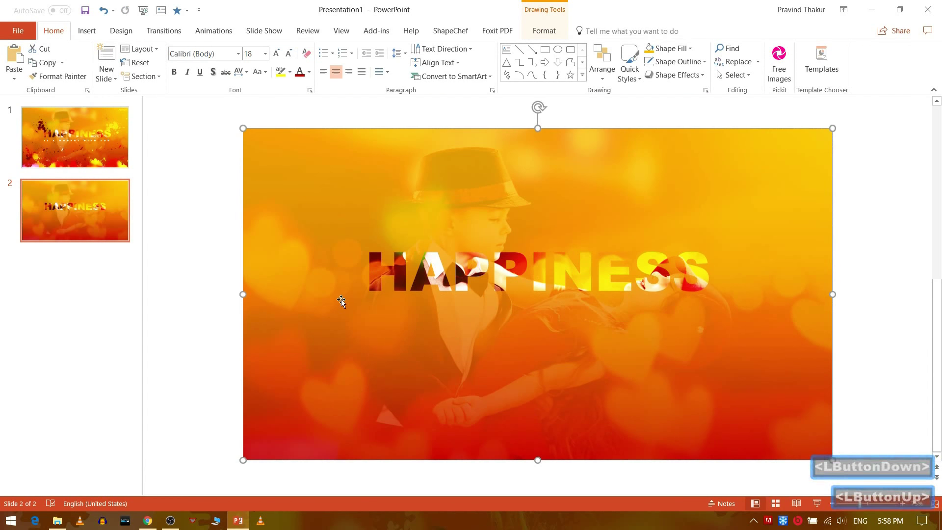
pyautogui.click(203, 294)
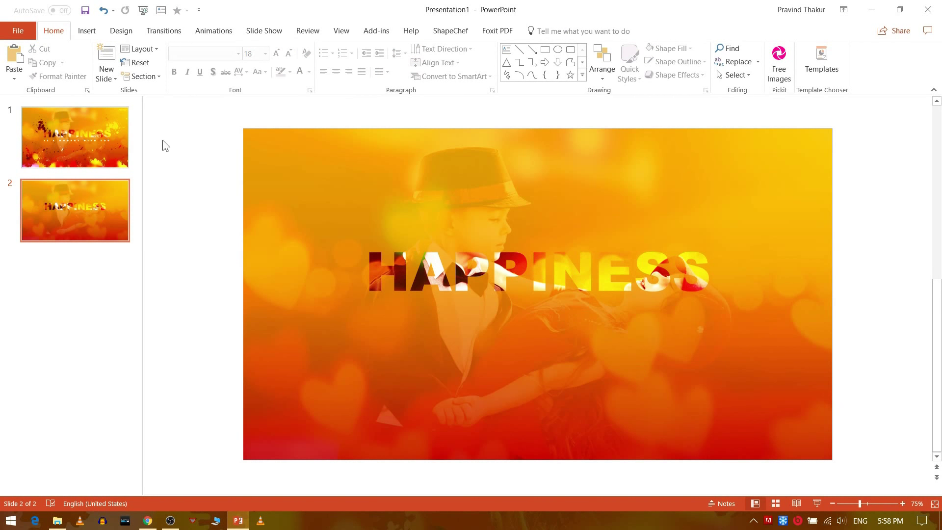
# Insert a WordArt text box below HAPPINESS containing just the letter 'a', ready for a font change
pyautogui.click(94, 33)
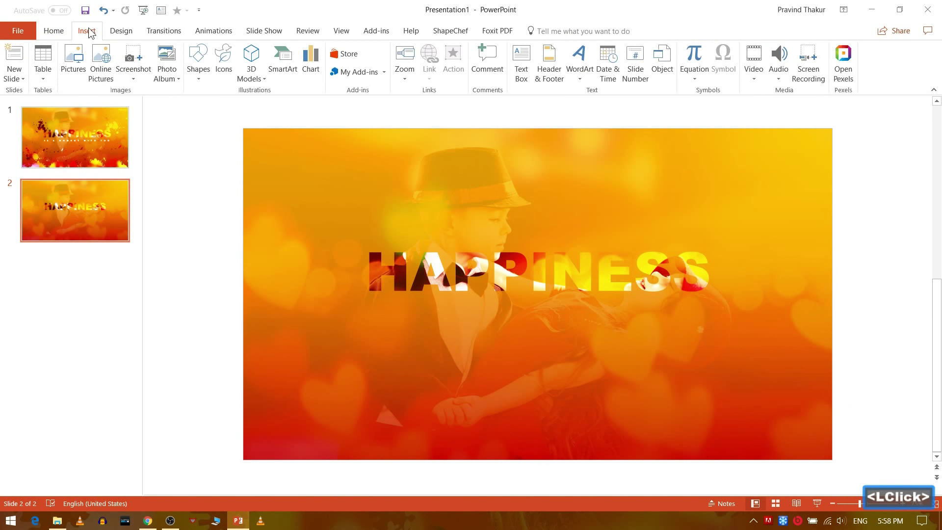
pyautogui.click(203, 78)
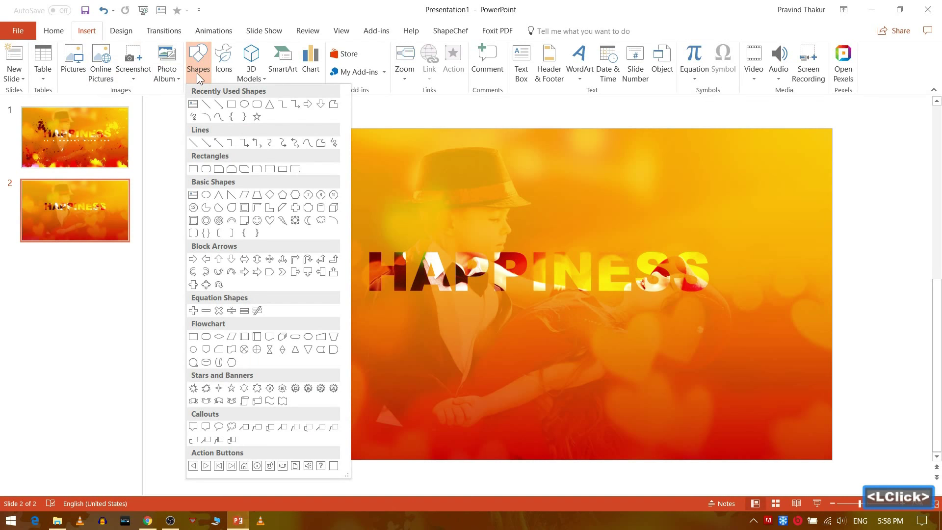
pyautogui.click(202, 78)
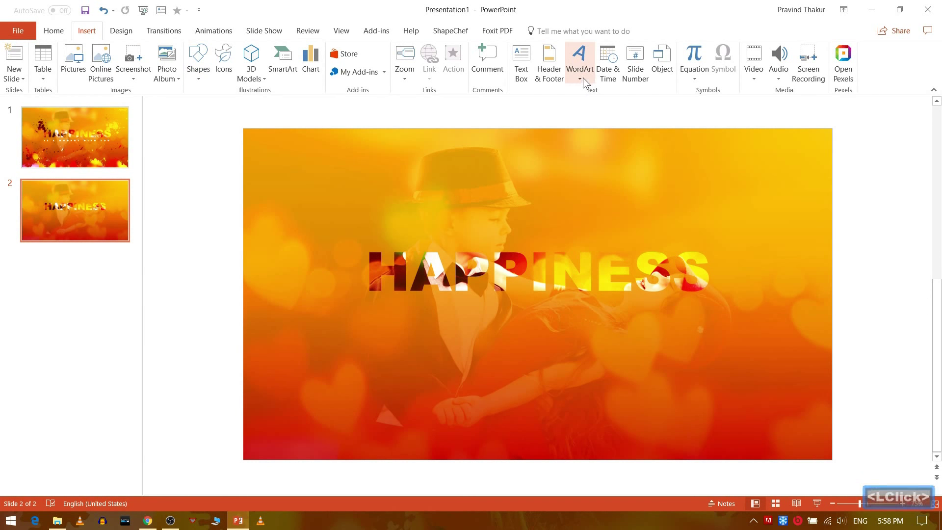
pyautogui.doubleClick(587, 79)
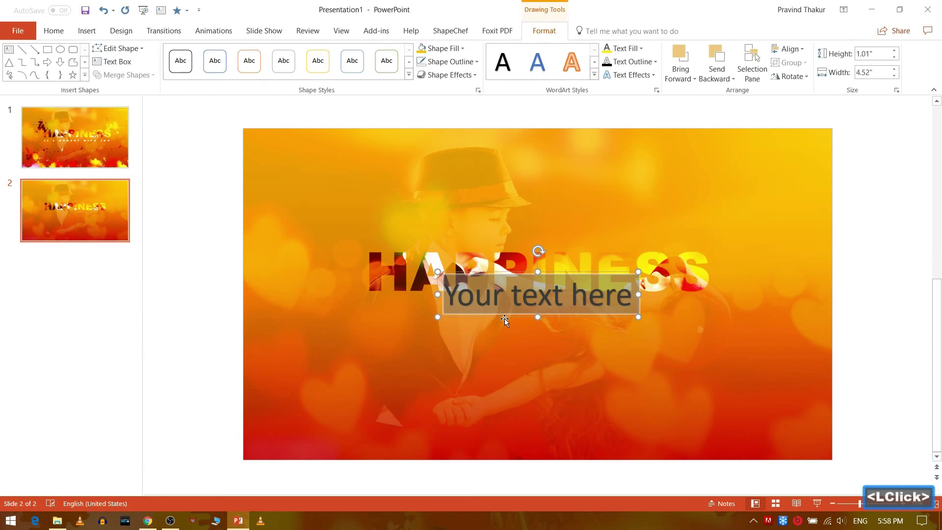
pyautogui.doubleClick(505, 316)
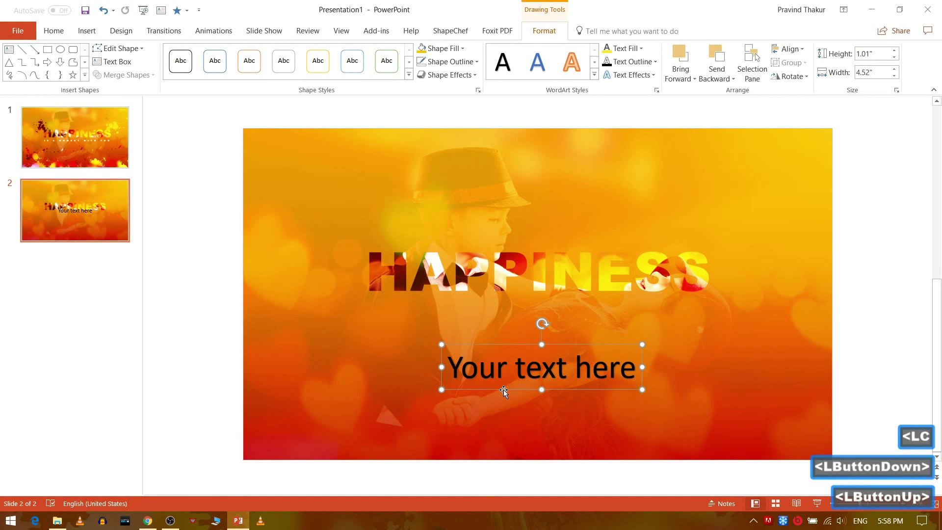
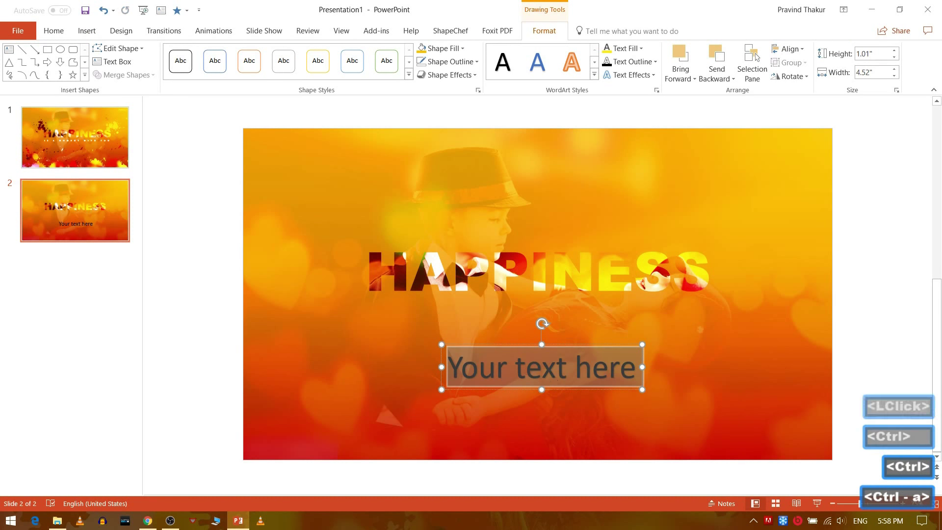
pyautogui.write('<Backspace>a')
pyautogui.press('ctrl+a')
pyautogui.press('BackSpace')
pyautogui.click(558, 381)
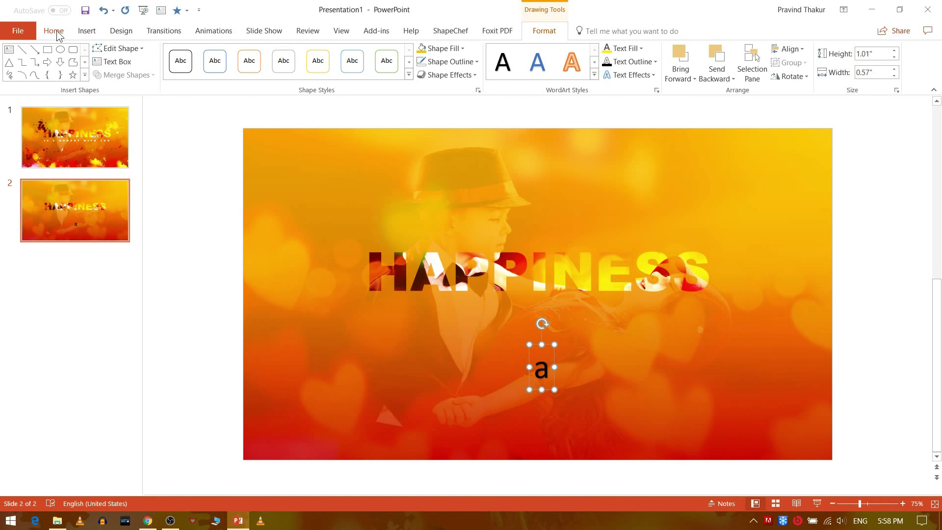
pyautogui.click(63, 36)
pyautogui.click(244, 57)
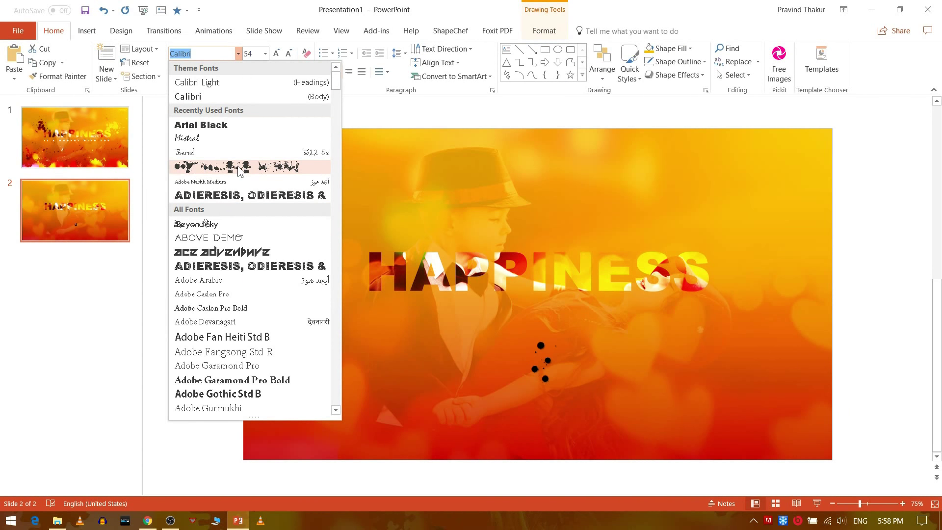
# Set the letter in WC Rhesus A Bta, swap it for the 'u' splatter glyph and place it left of HAPPINESS
pyautogui.click(238, 170)
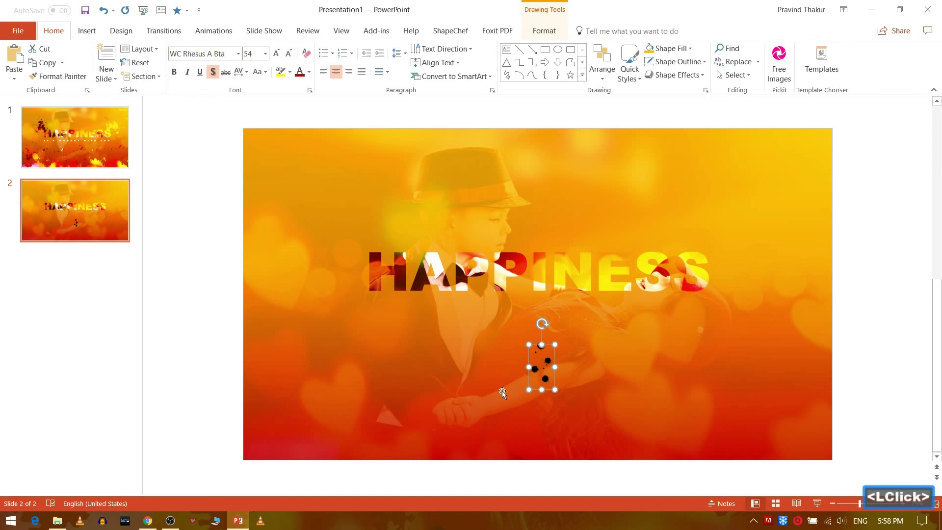
pyautogui.doubleClick(718, 67)
pyautogui.press('BackSpace')
pyautogui.press('u')
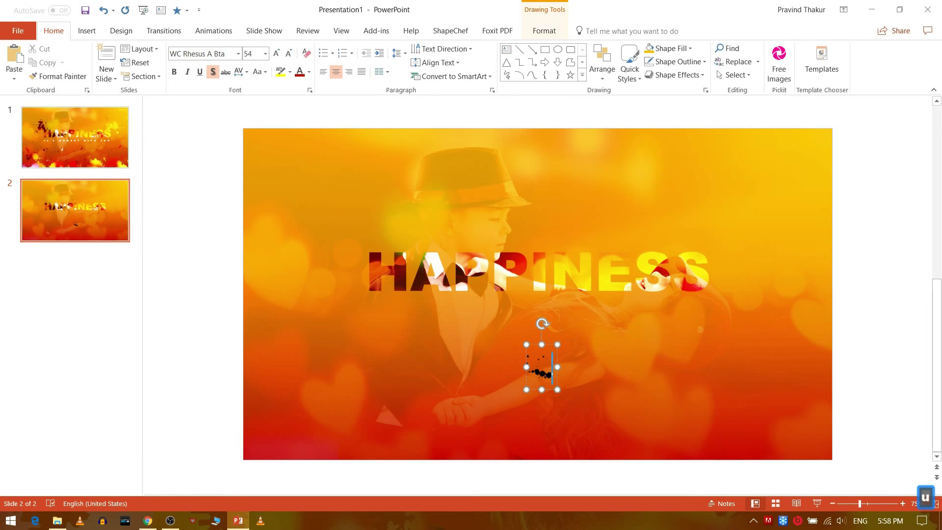
pyautogui.click(560, 358)
pyautogui.click(563, 354)
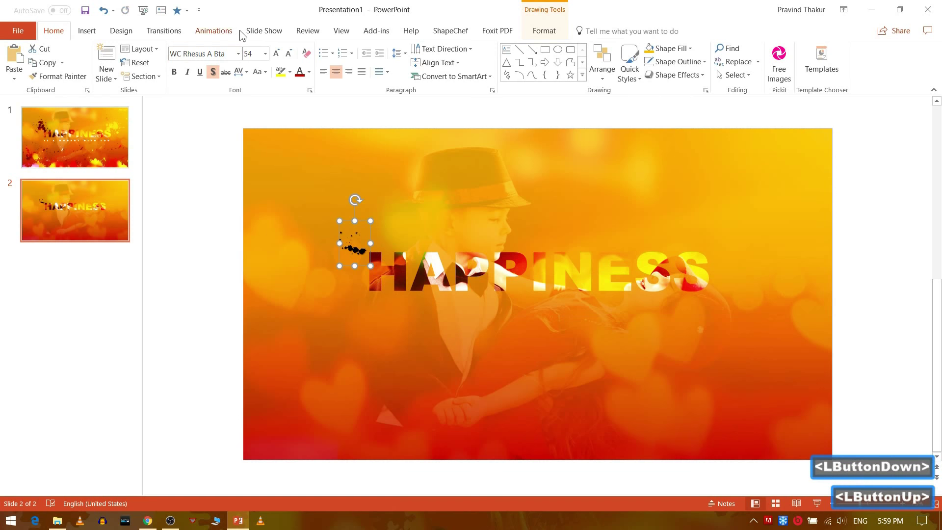
# Enlarge the splatter to font size 239 and position it at the upper left
pyautogui.click(281, 58)
pyautogui.click(281, 58)
pyautogui.doubleClick(281, 59)
pyautogui.click(281, 58)
pyautogui.doubleClick(281, 58)
pyautogui.click(281, 58)
pyautogui.doubleClick(281, 58)
pyautogui.click(281, 58)
pyautogui.doubleClick(281, 59)
pyautogui.click(279, 59)
pyautogui.doubleClick(279, 59)
pyautogui.click(278, 58)
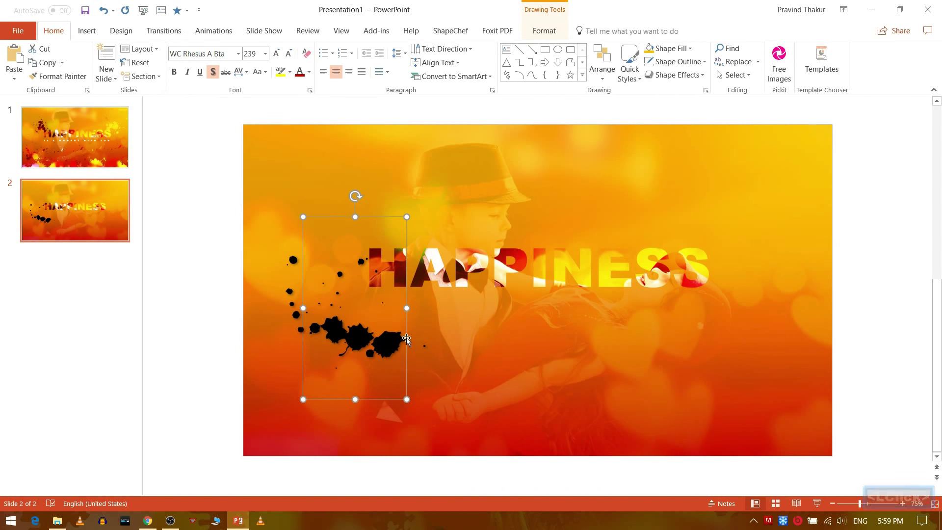
pyautogui.click(411, 337)
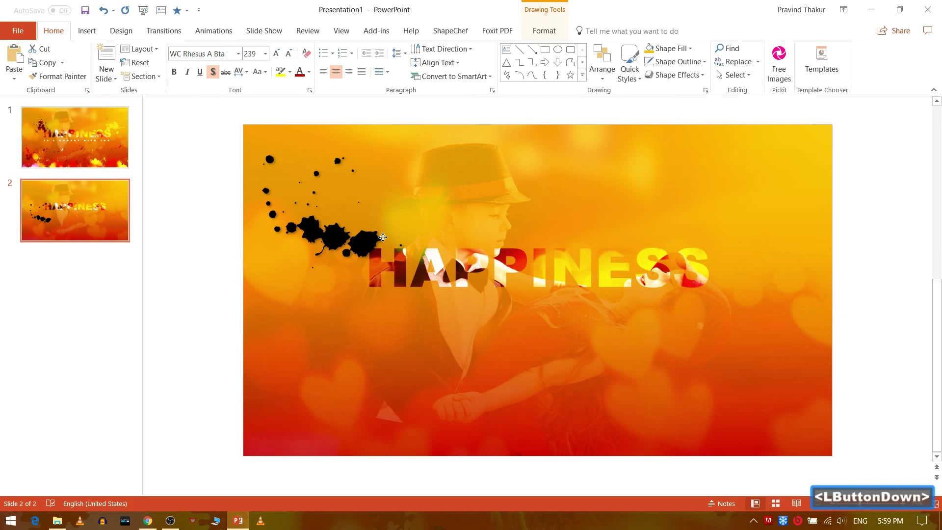
# Duplicate the splatter with Ctrl+D and place the copy at the upper right of HAPPINESS
pyautogui.press('ctrl+d')
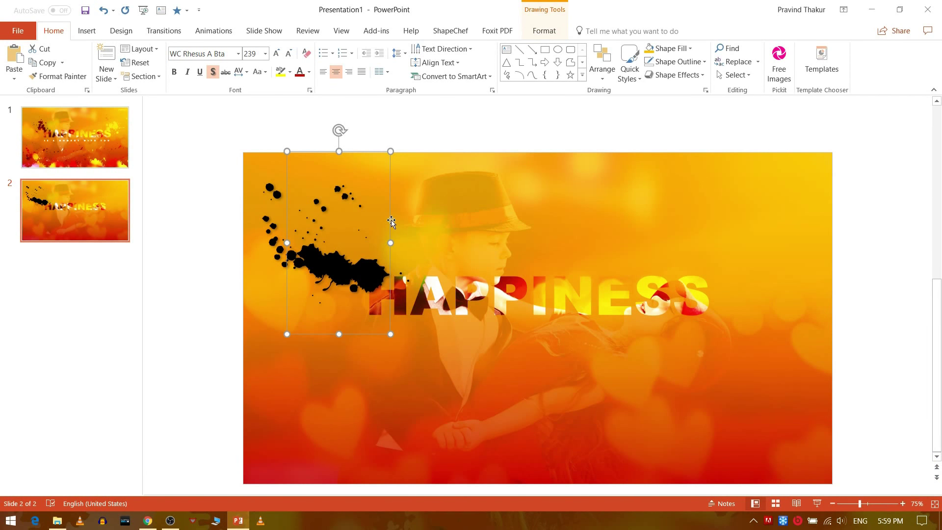
pyautogui.click(405, 223)
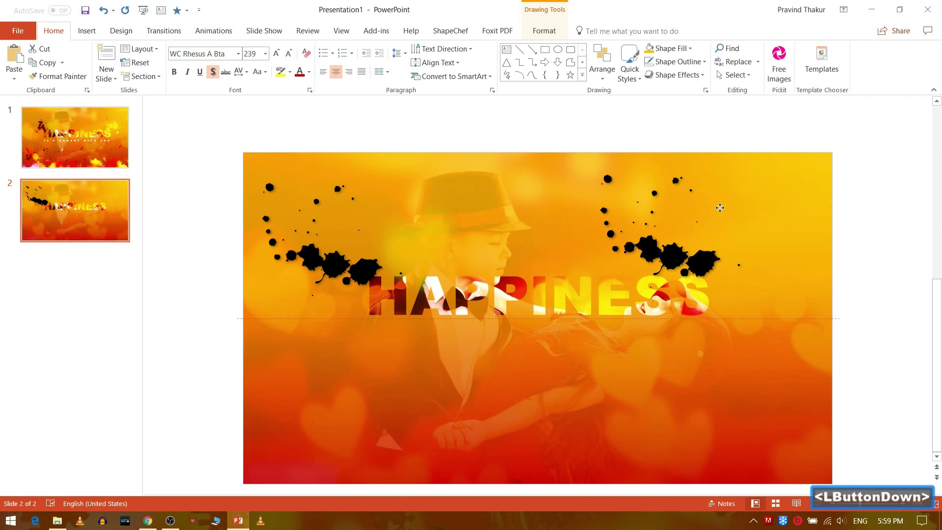
pyautogui.press('Down')
pyautogui.press('Down')
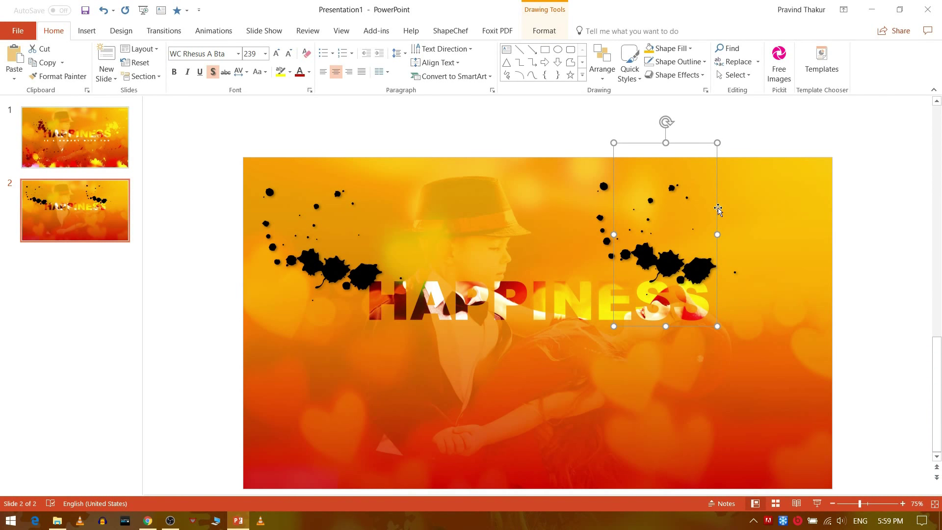
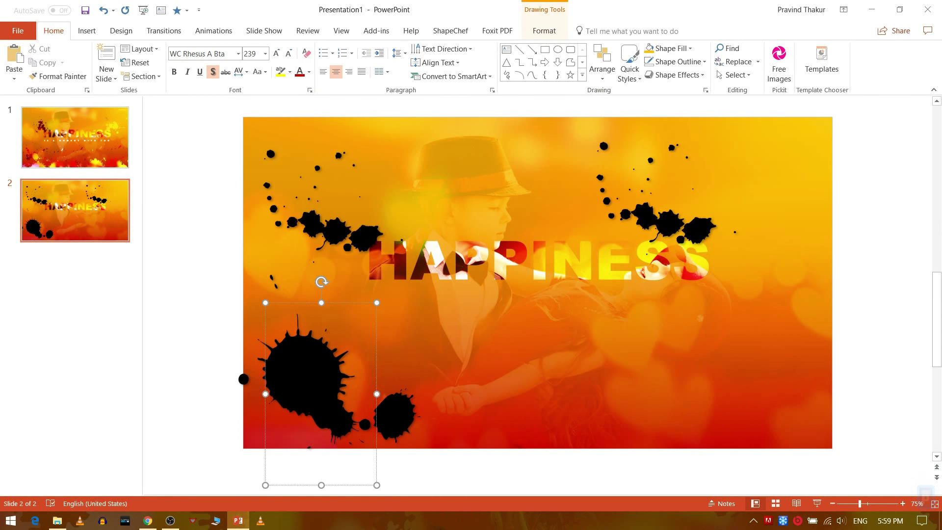
# Add a splatter text box at the bottom left and shrink it to 199
pyautogui.press('BackSpace')
pyautogui.press('o')
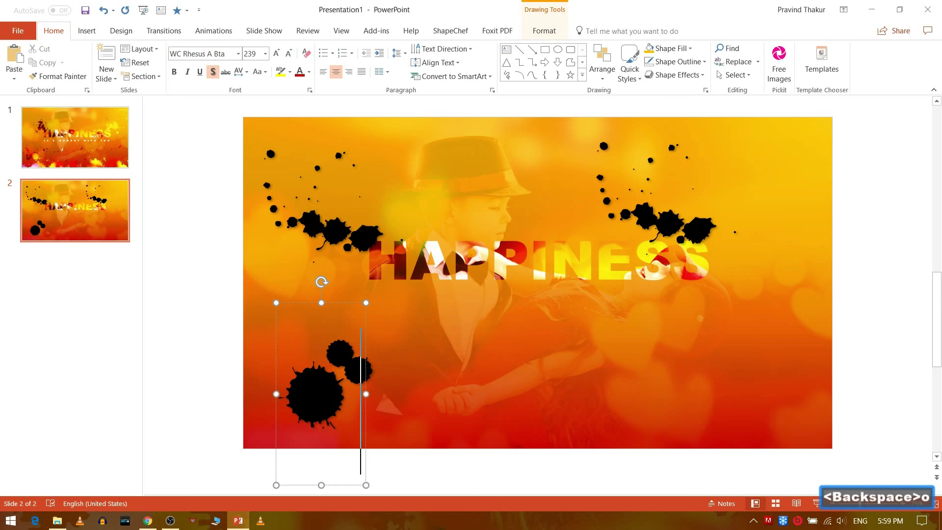
pyautogui.write('<Backspace>o')
pyautogui.press('BackSpace')
pyautogui.press('m')
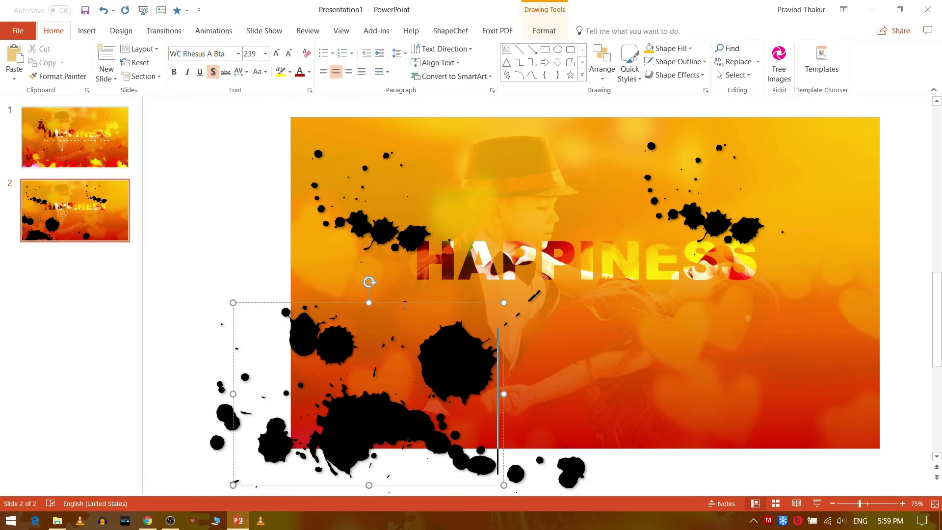
pyautogui.click(406, 305)
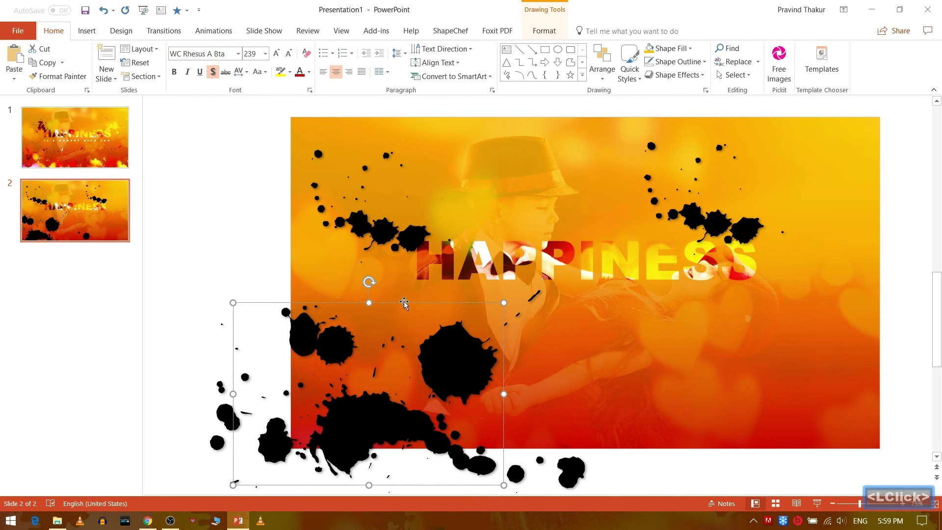
pyautogui.click(292, 55)
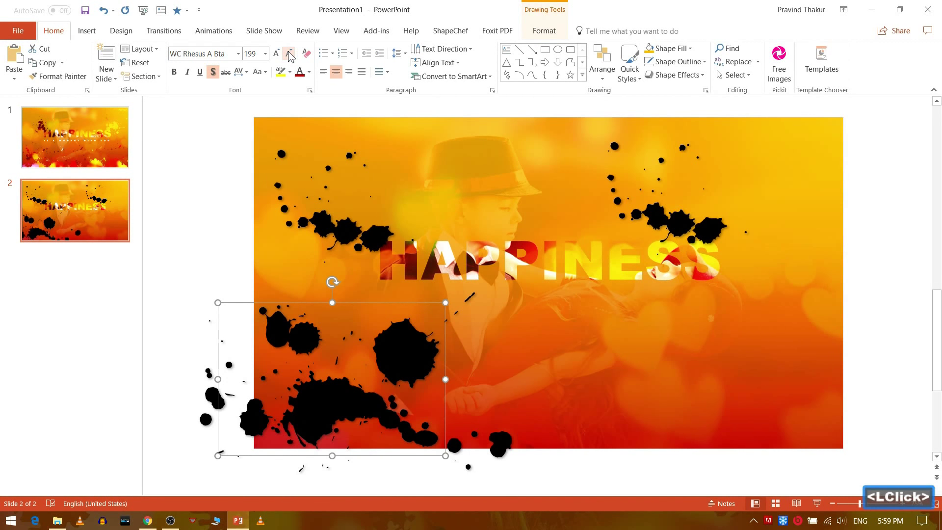
pyautogui.click(377, 457)
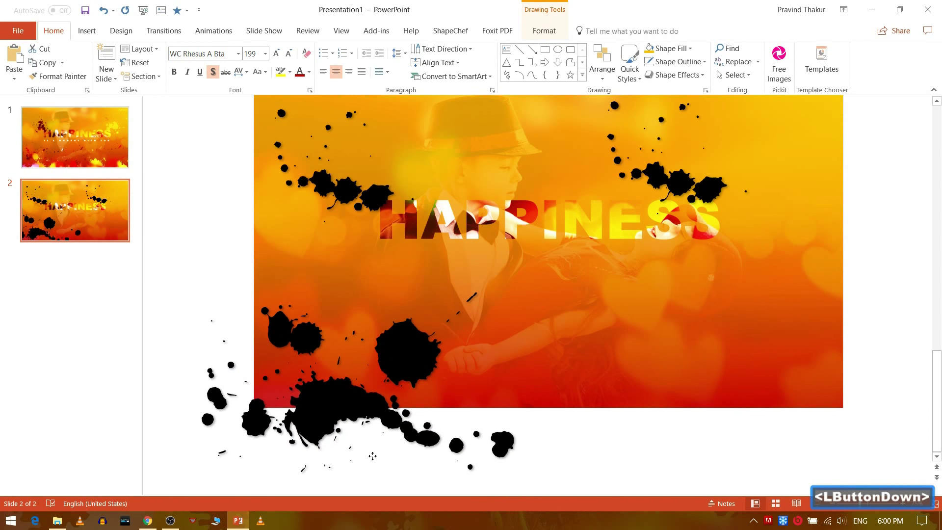
# Duplicate the splatter cluster with Ctrl+D into a dense band along the bottom edge
pyautogui.press('ctrl+d')
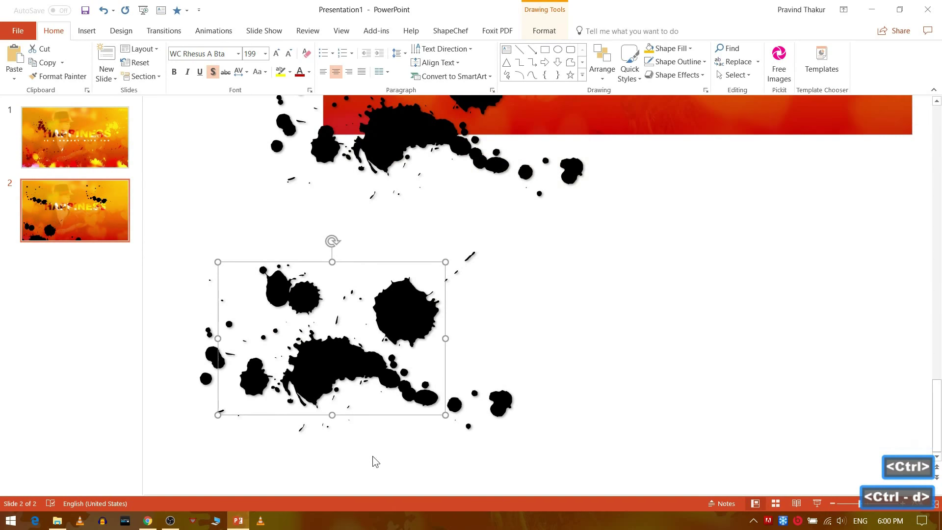
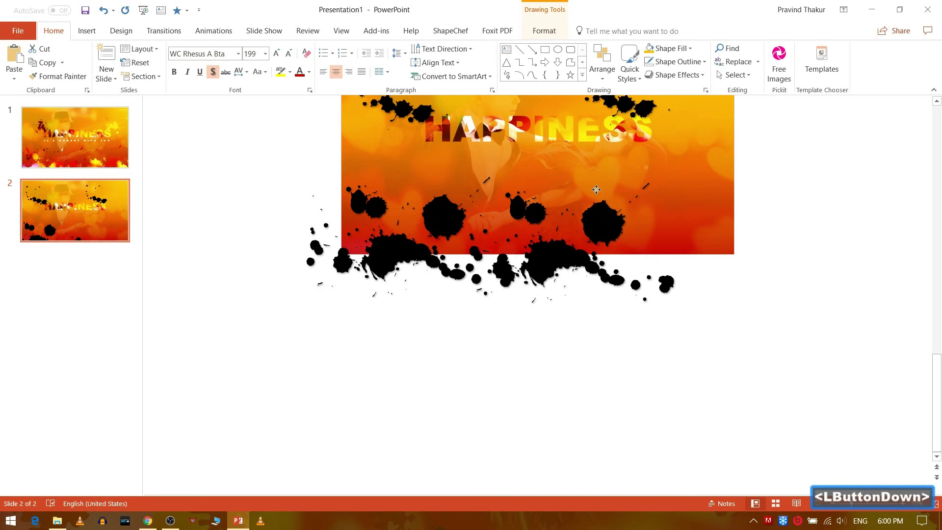
pyautogui.press('BackSpace')
pyautogui.press('c')
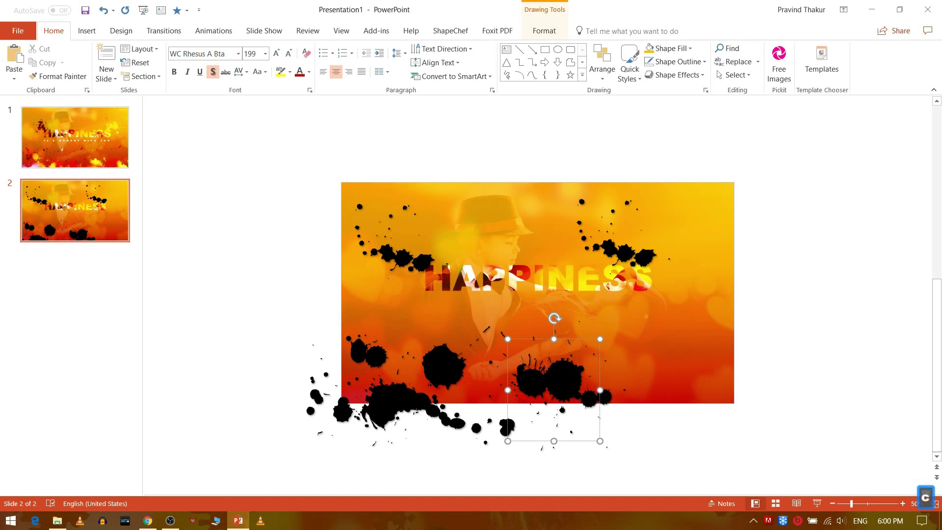
pyautogui.click(602, 367)
pyautogui.click(605, 362)
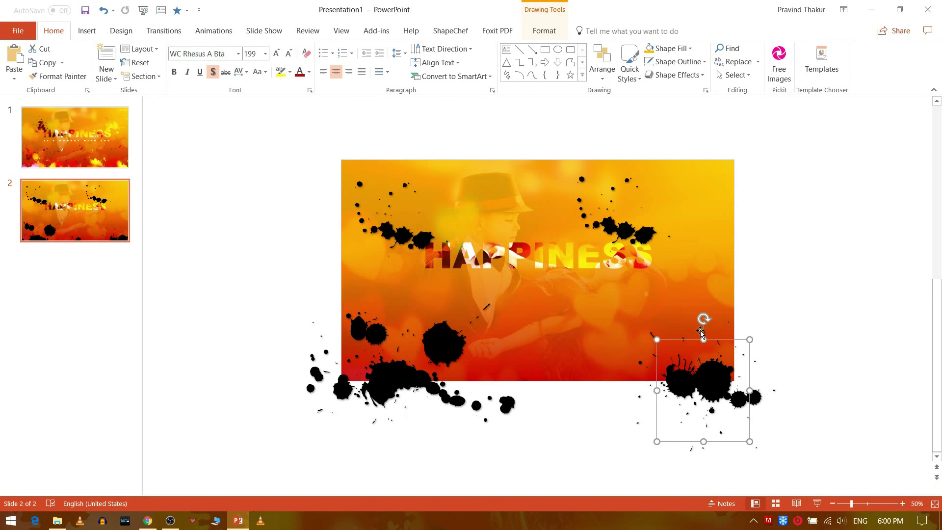
pyautogui.press('ctrl+d')
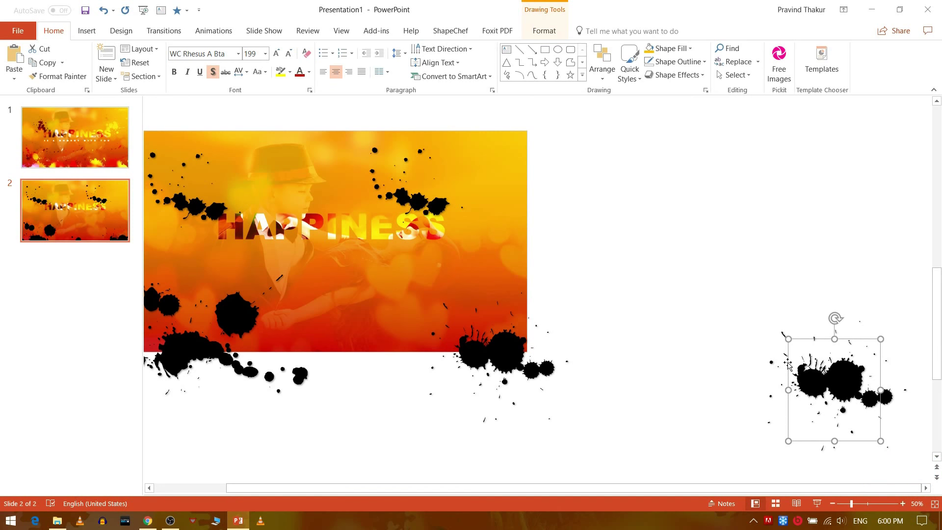
pyautogui.click(793, 361)
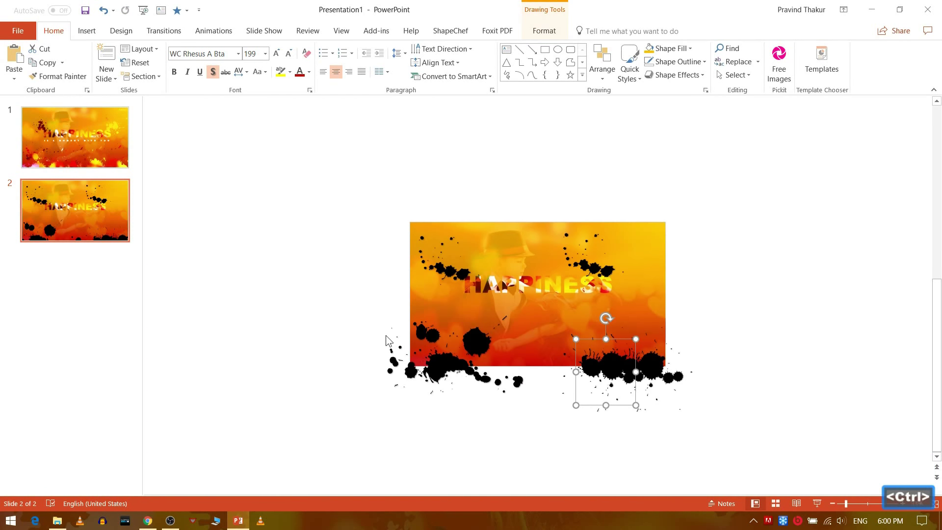
pyautogui.press('ctrl+d')
pyautogui.press('ctrl+d')
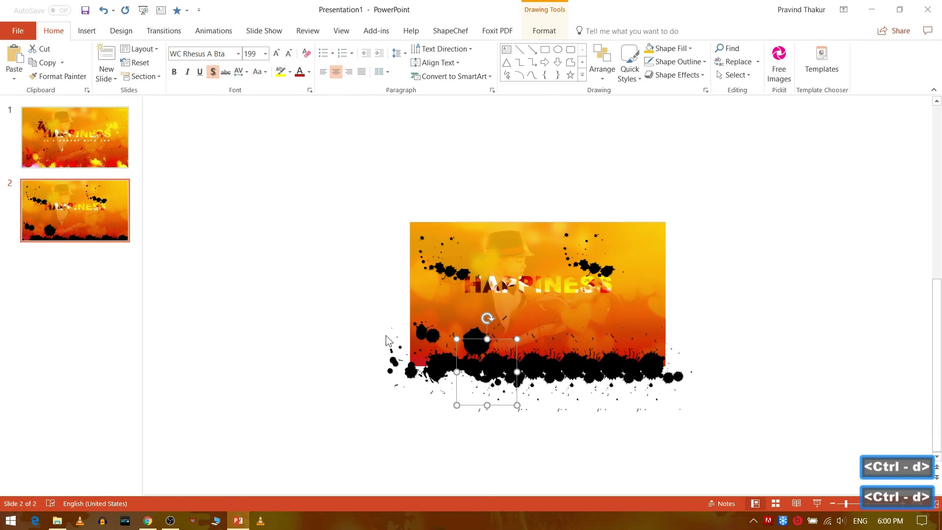
pyautogui.click(322, 362)
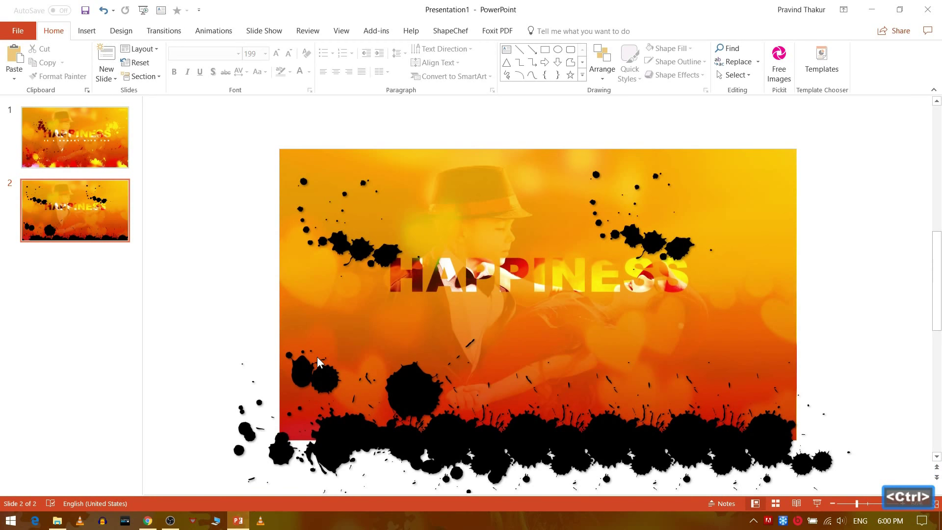
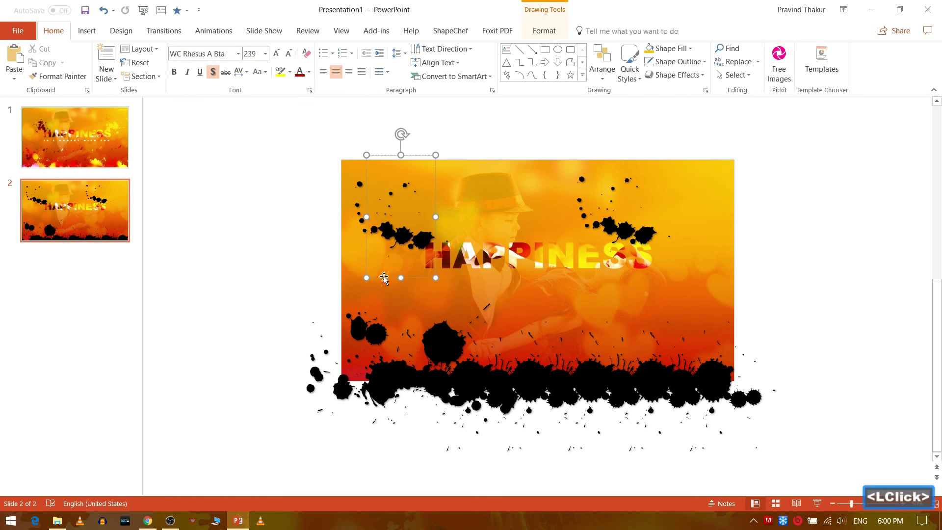
# Duplicate the upper-left splatter and place it tilted just below HAPPINESS
pyautogui.click(388, 277)
pyautogui.press('ctrl+d')
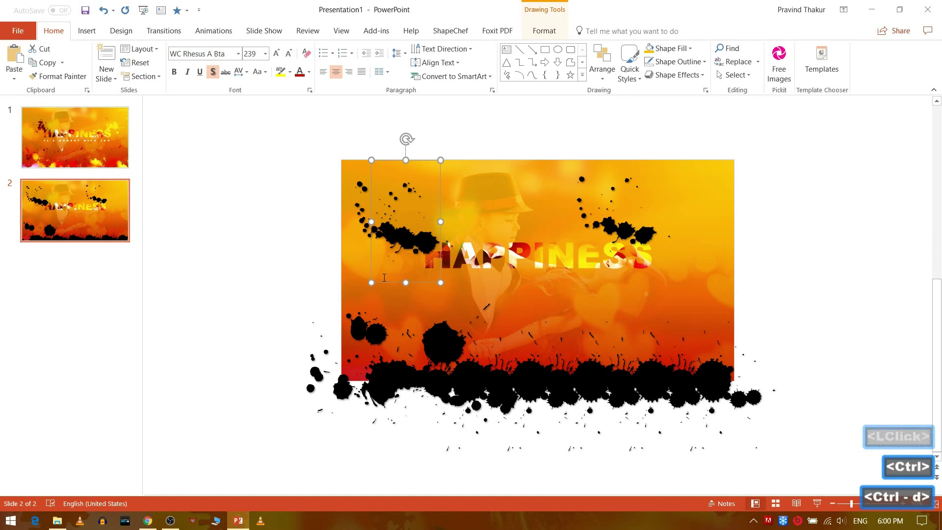
pyautogui.click(395, 281)
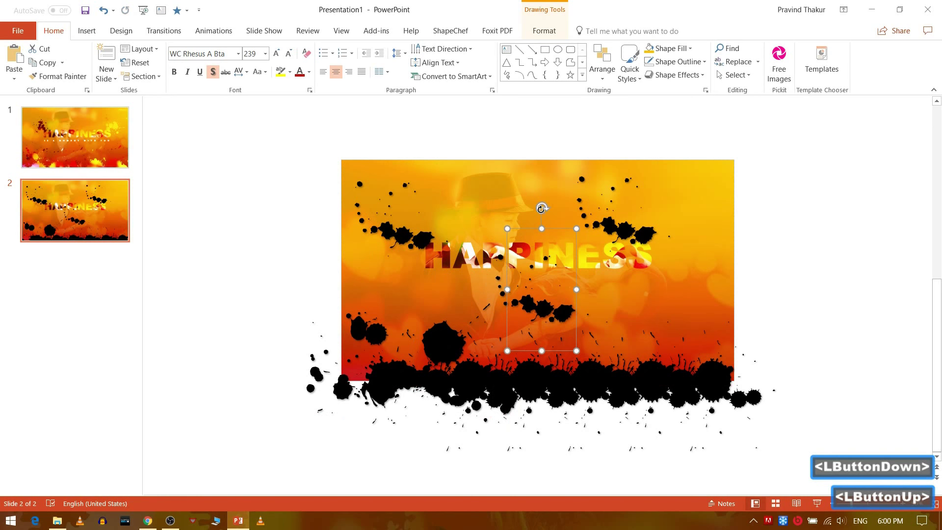
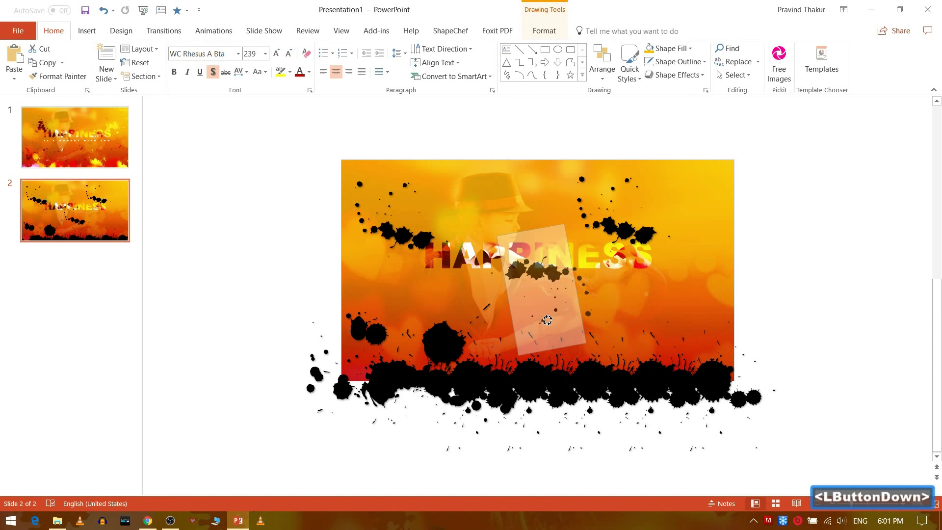
pyautogui.click(585, 295)
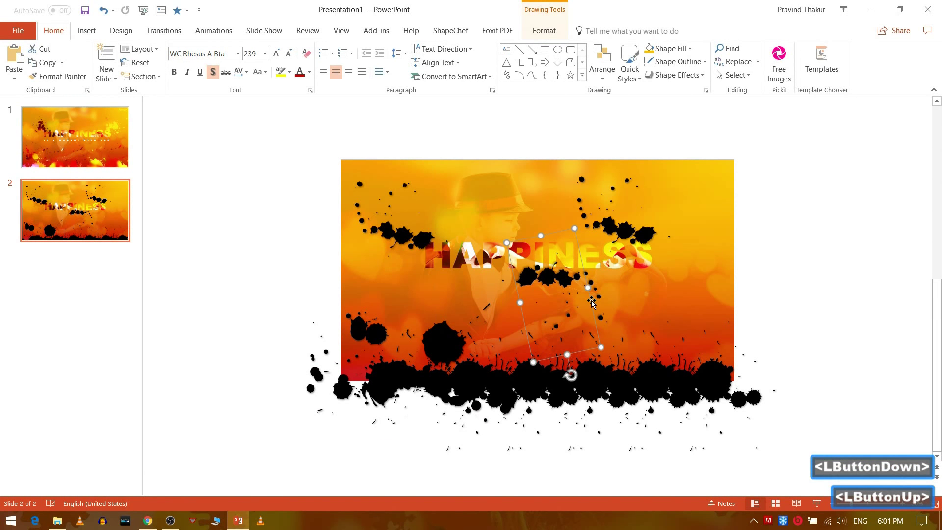
pyautogui.click(283, 279)
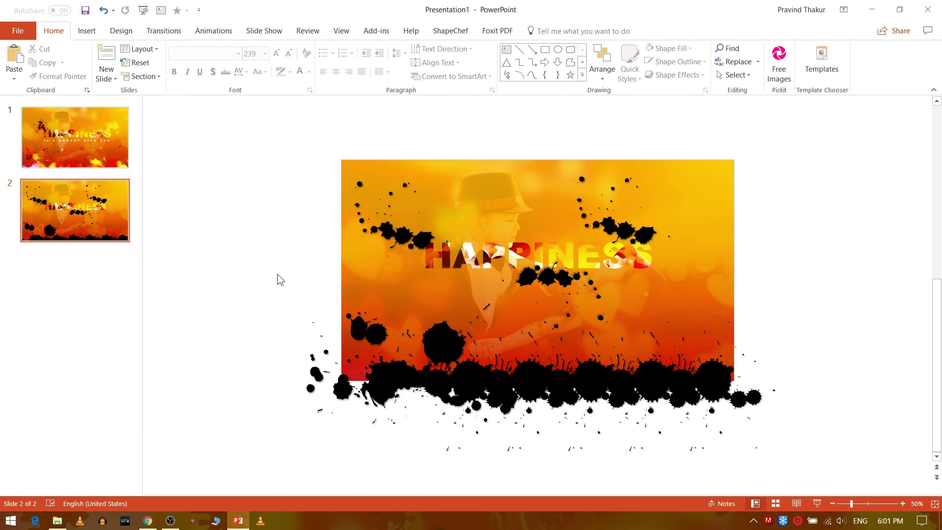
# Subtract the splatter shapes from the yellow overlay via Merge Shapes, then delete the leftover splatter
pyautogui.click(468, 172)
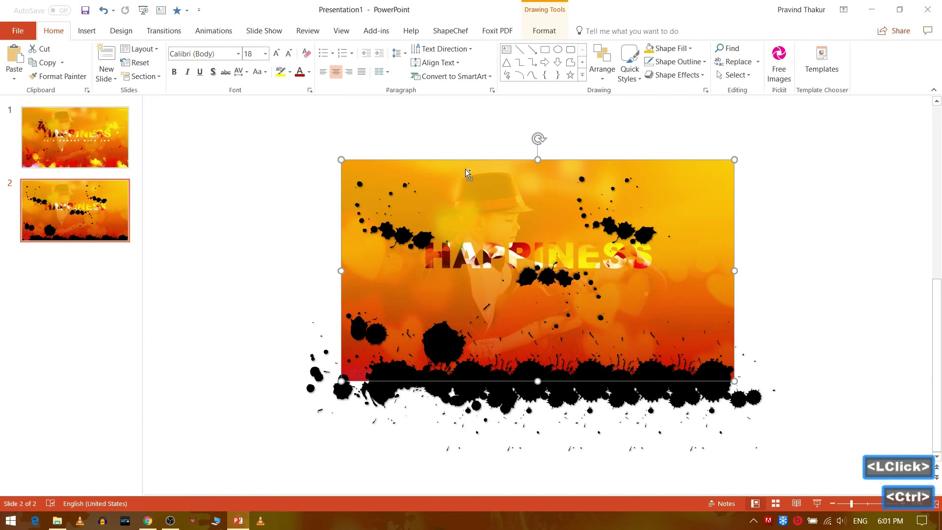
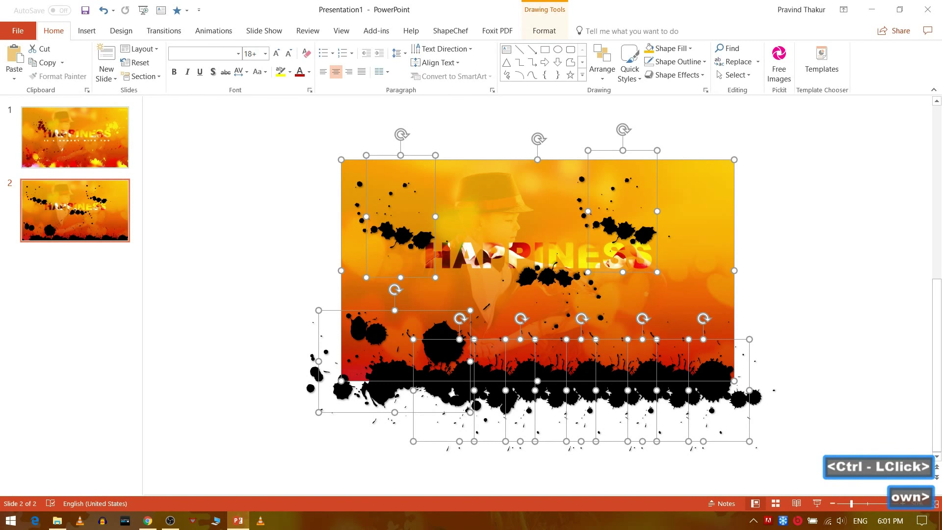
pyautogui.write('own>')
pyautogui.write('own>')
pyautogui.click(545, 41)
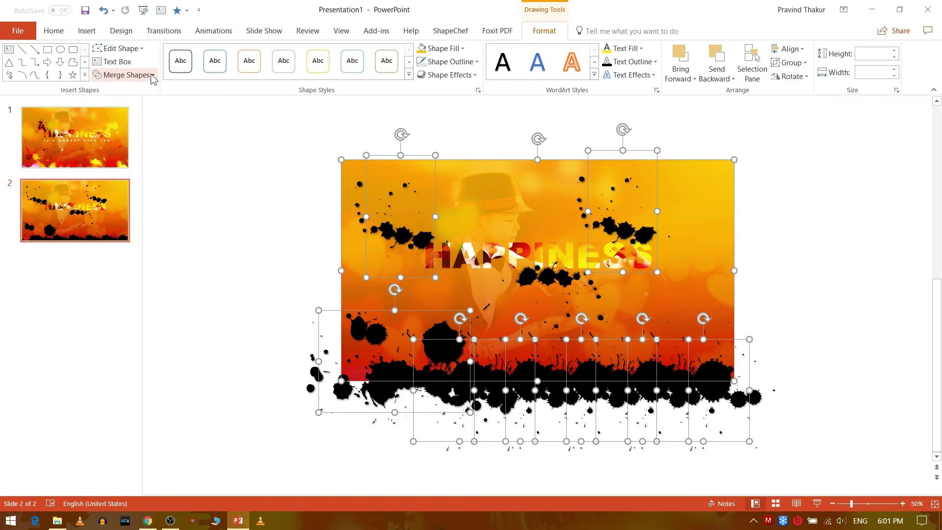
pyautogui.click(156, 79)
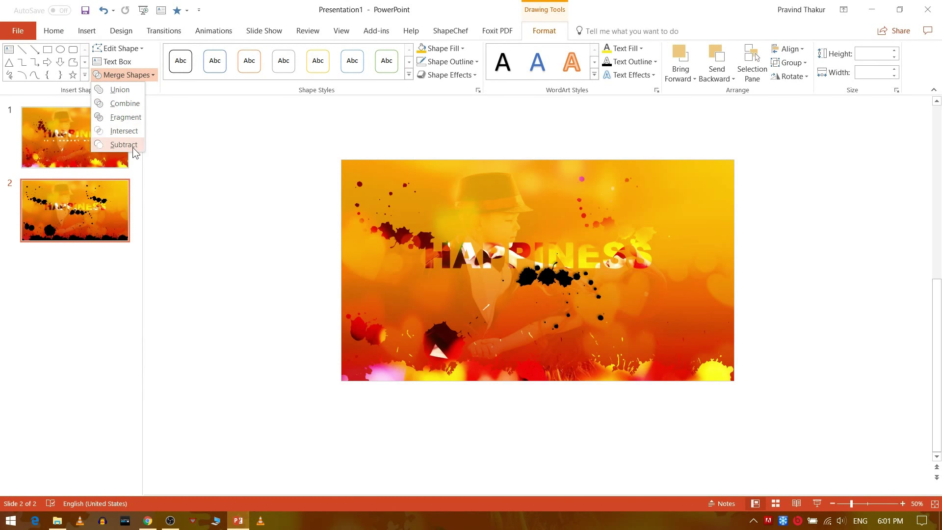
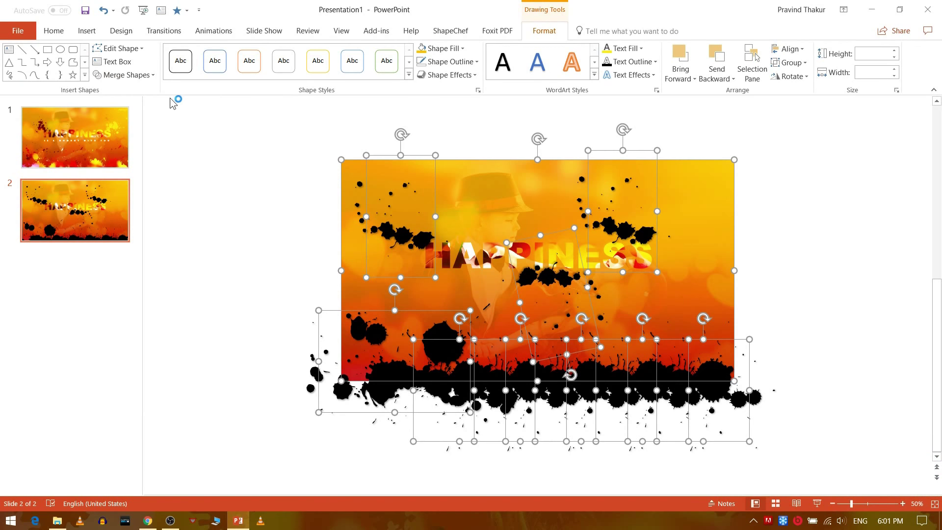
pyautogui.click(147, 78)
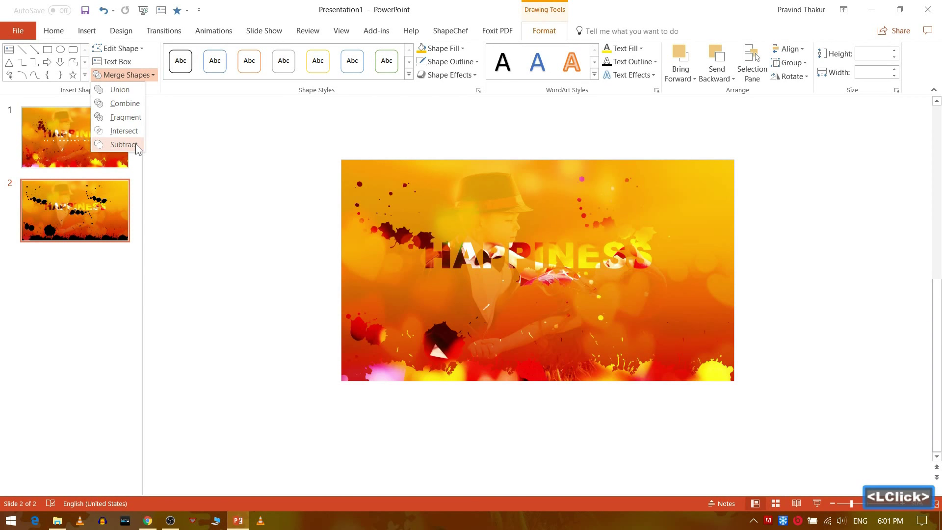
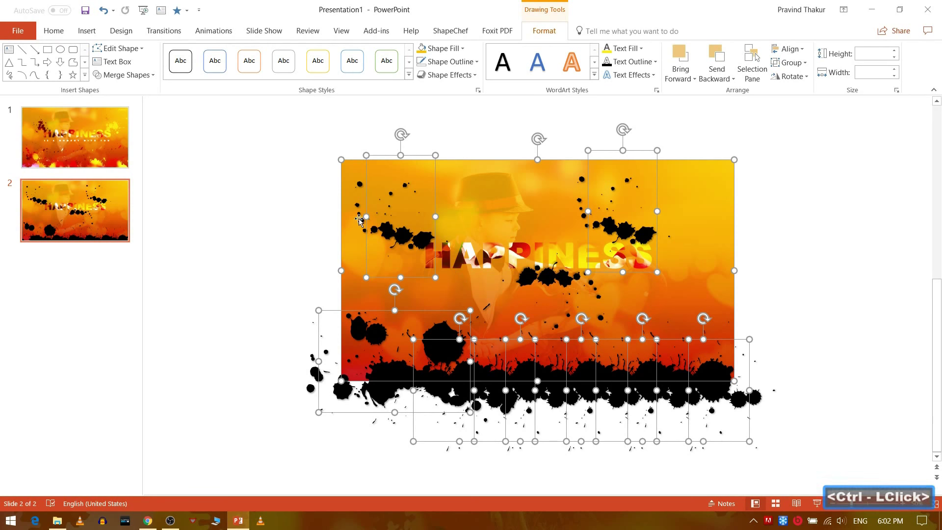
pyautogui.click(146, 81)
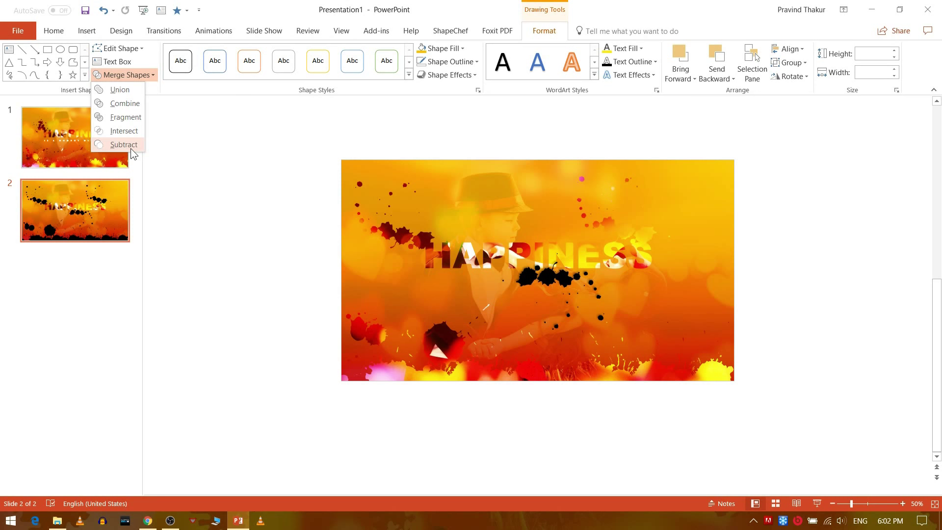
pyautogui.click(134, 153)
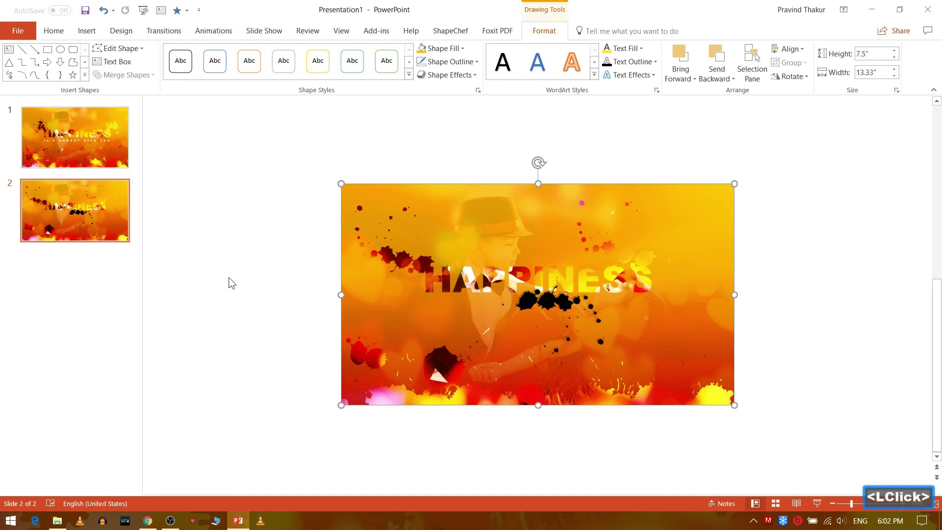
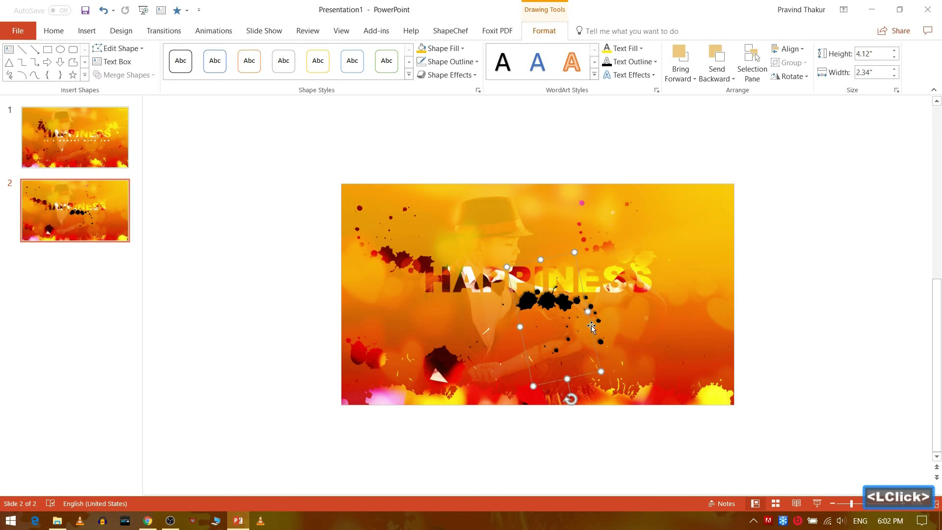
pyautogui.press('Delete')
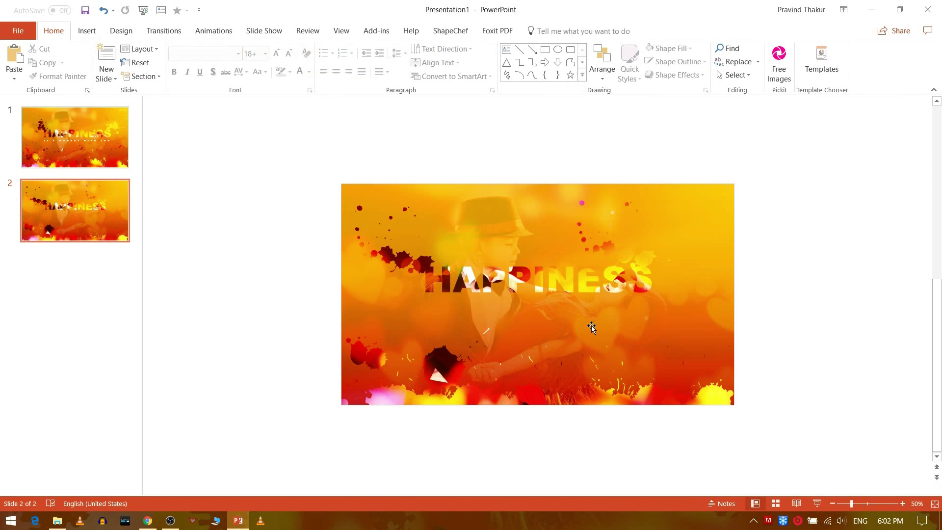
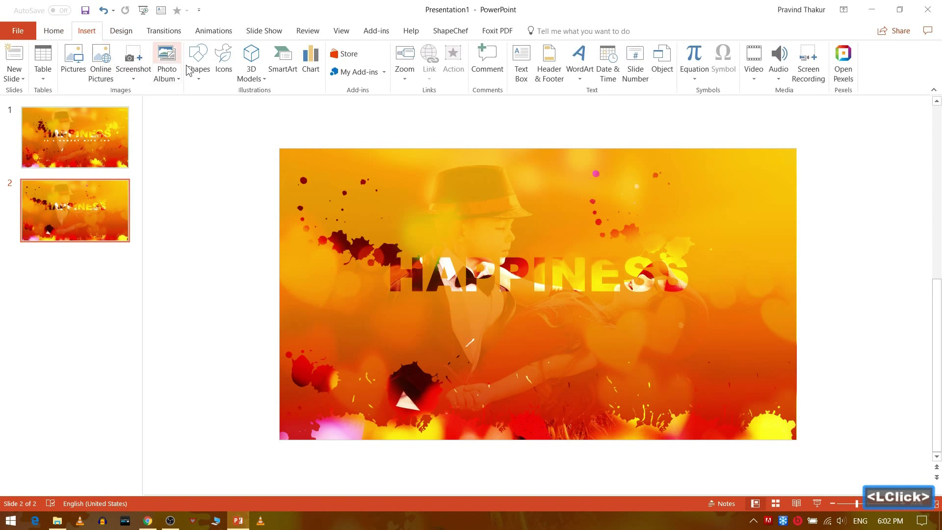
# Insert a text box and type the tagline 'IS A MOMENT WITH YOU'
pyautogui.click(206, 71)
pyautogui.click(583, 110)
pyautogui.write('is')
pyautogui.press('shift+space')
pyautogui.press('shift+space')
pyautogui.write('moMOMEnt')
pyautogui.press('shift+space')
pyautogui.write('ith')
pyautogui.press('shift+space')
pyautogui.write('ou')
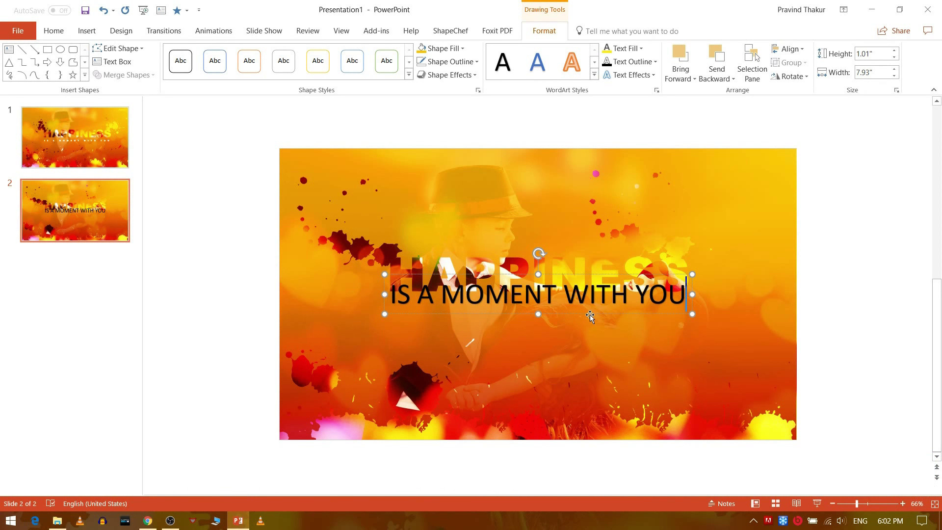
# Move the tagline text box to sit just below HAPPINESS
pyautogui.click(592, 318)
pyautogui.click(595, 313)
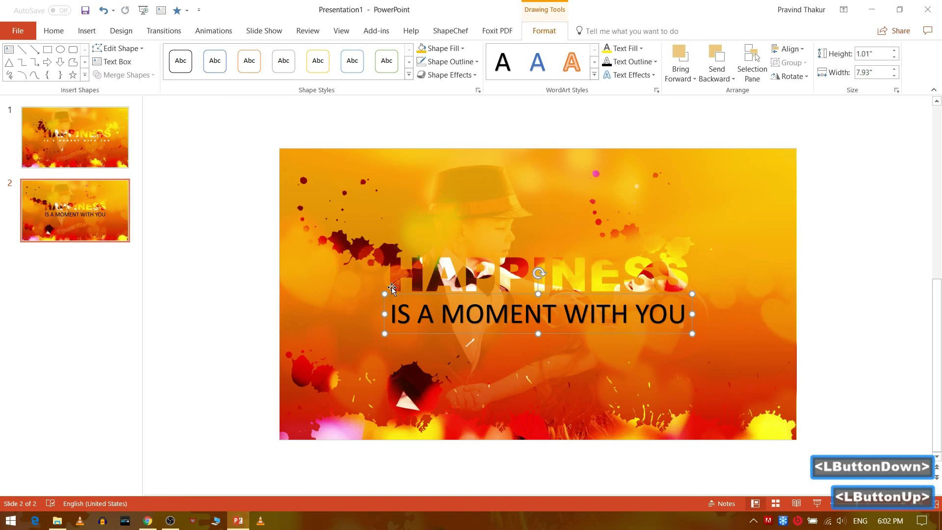
pyautogui.click(58, 38)
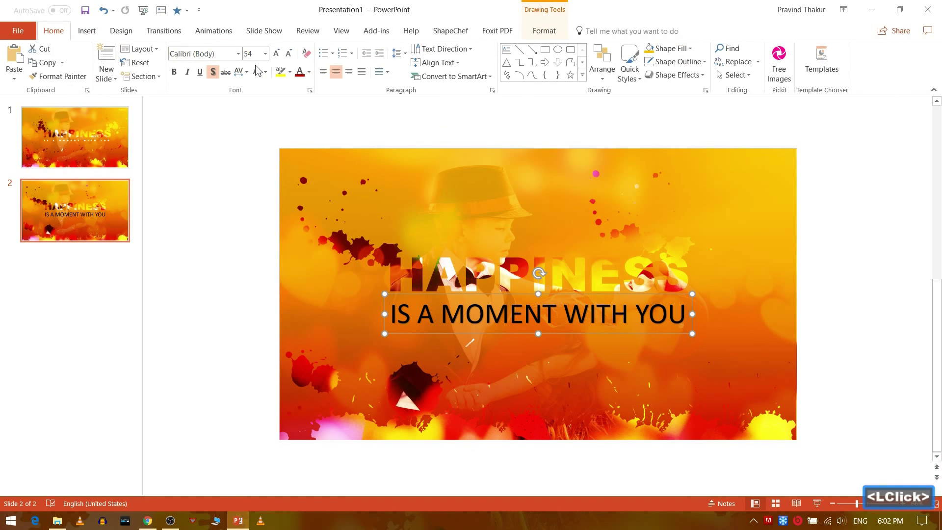
# Make the tagline white and shrink it to a small font size
pyautogui.click(308, 78)
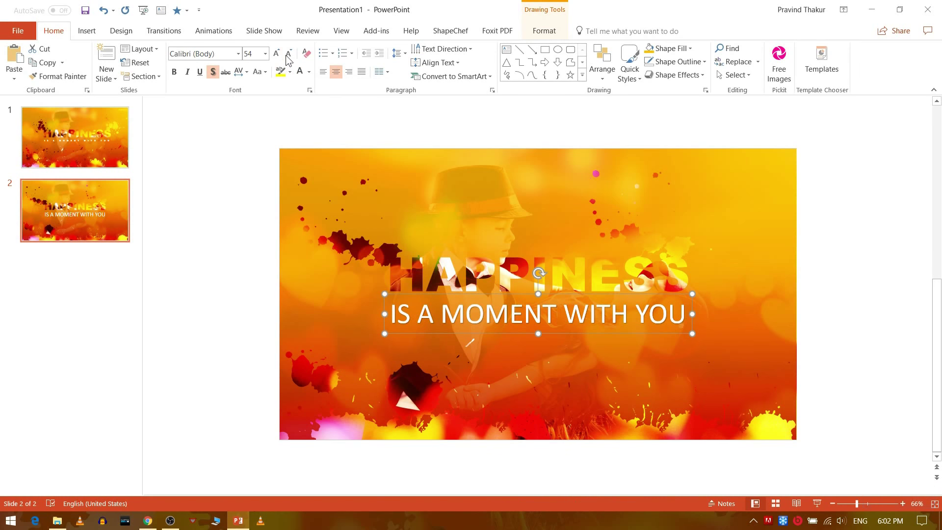
pyautogui.click(291, 59)
pyautogui.doubleClick(290, 59)
pyautogui.click(291, 59)
pyautogui.doubleClick(291, 59)
pyautogui.click(290, 59)
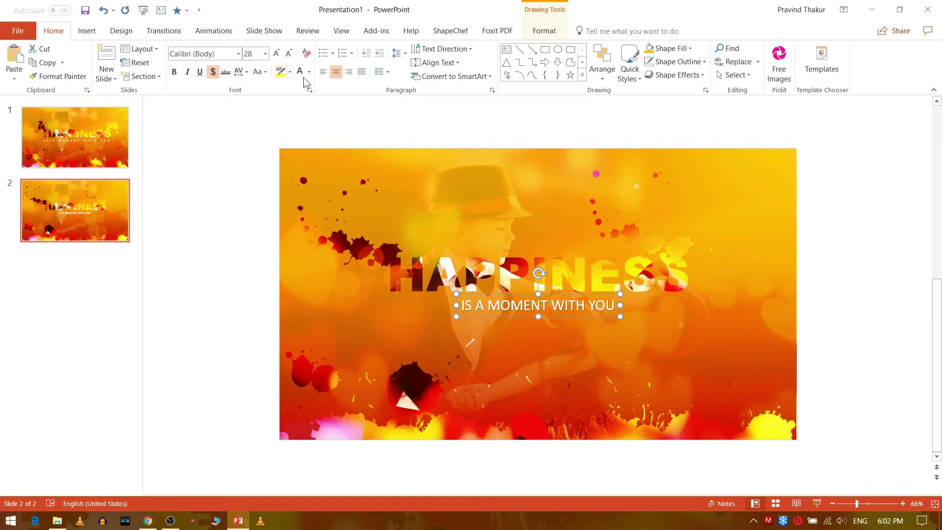
pyautogui.click(292, 58)
pyautogui.doubleClick(292, 58)
pyautogui.doubleClick(277, 58)
# Apply wide character spacing, Adobe Naskh Medium at size 18, and centre it under HAPPINESS
pyautogui.click(277, 58)
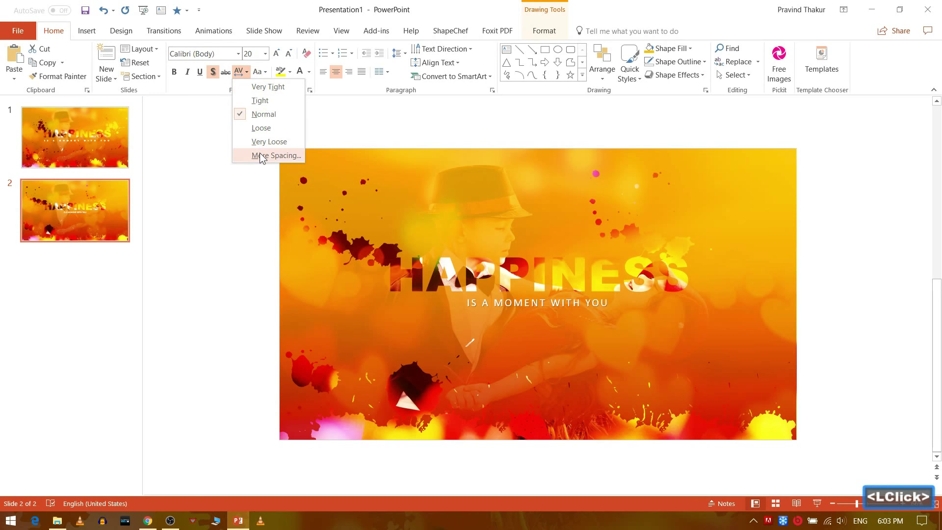
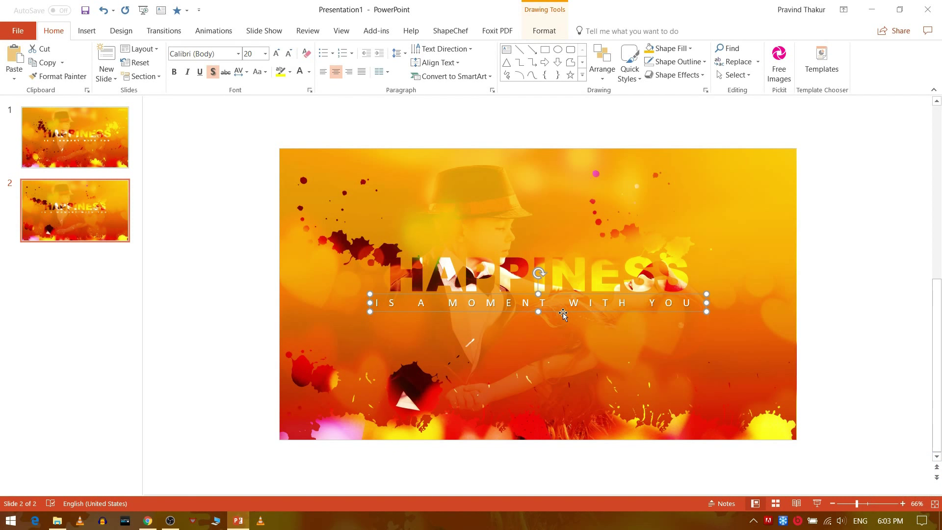
pyautogui.click(569, 311)
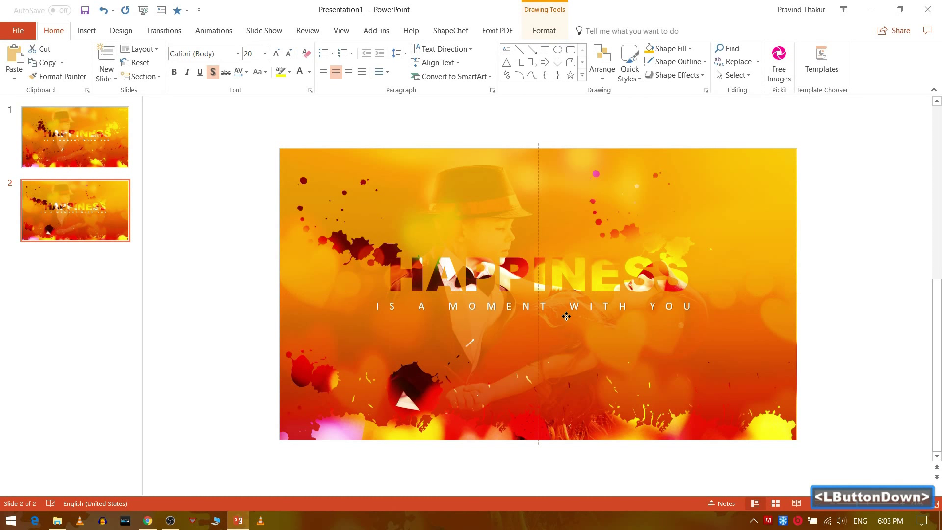
pyautogui.click(295, 58)
pyautogui.click(295, 58)
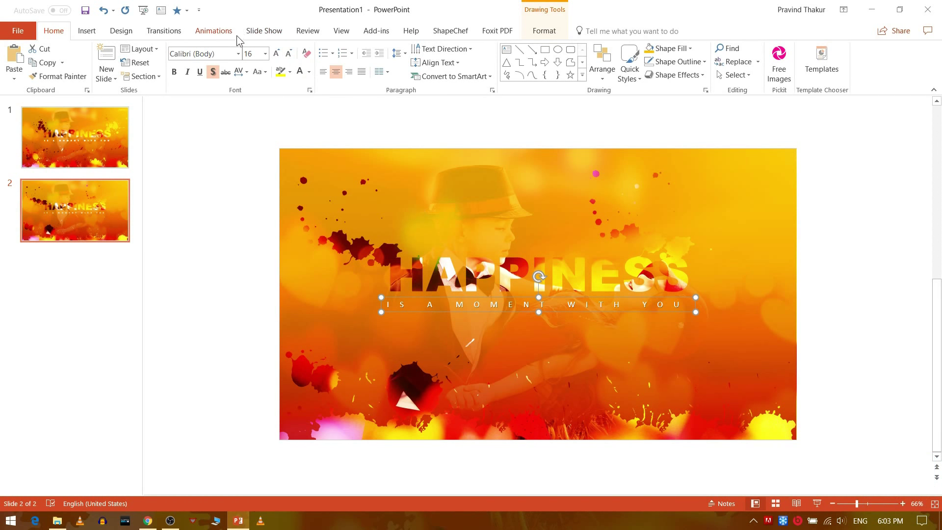
pyautogui.click(244, 58)
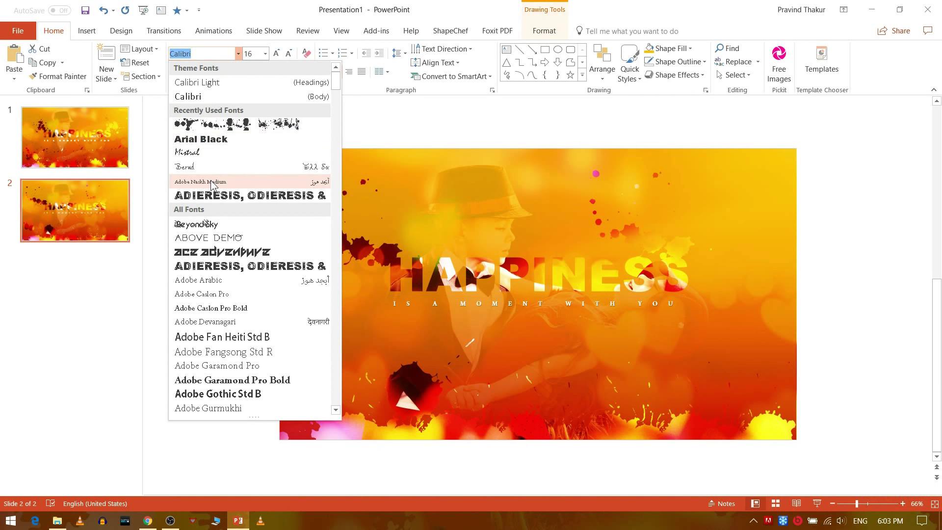
pyautogui.click(216, 185)
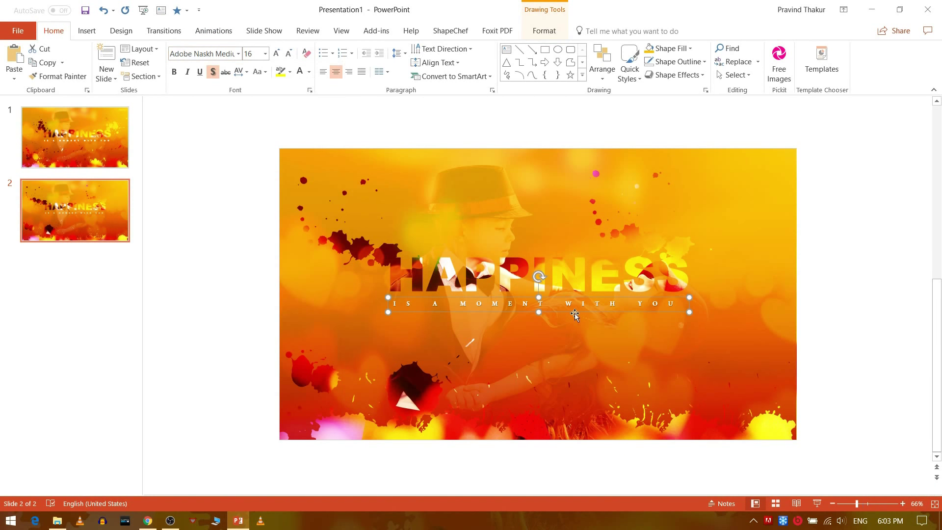
pyautogui.click(583, 310)
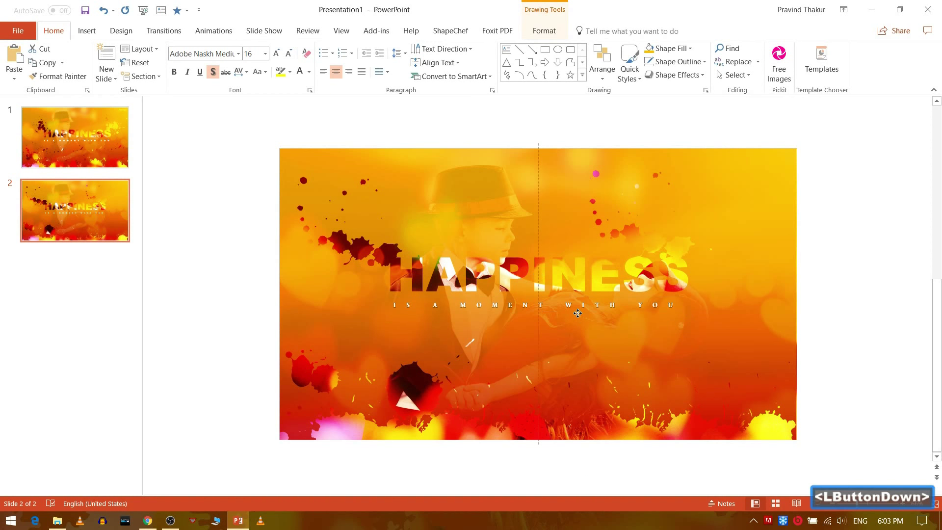
pyautogui.click(278, 56)
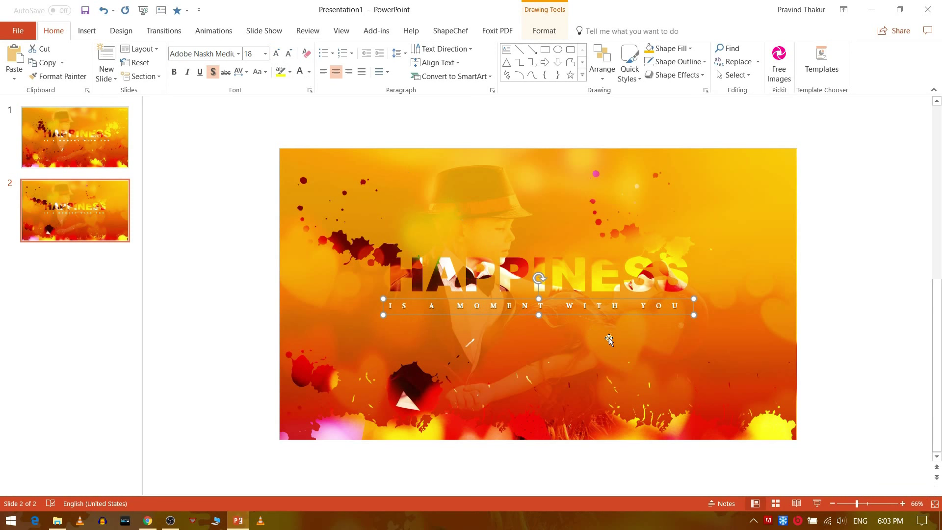
pyautogui.click(611, 314)
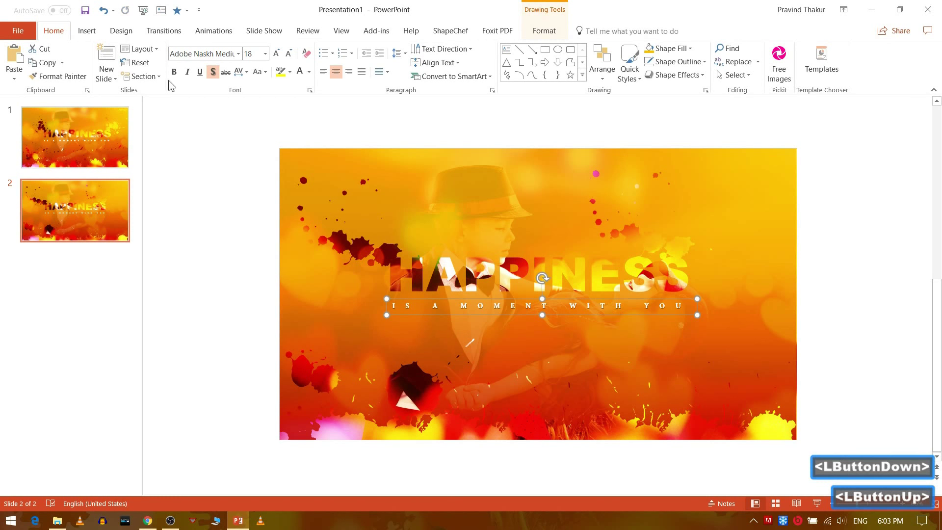
# Make the tagline bold and play the slide full screen with Shift+F5
pyautogui.write('p>')
pyautogui.click(183, 80)
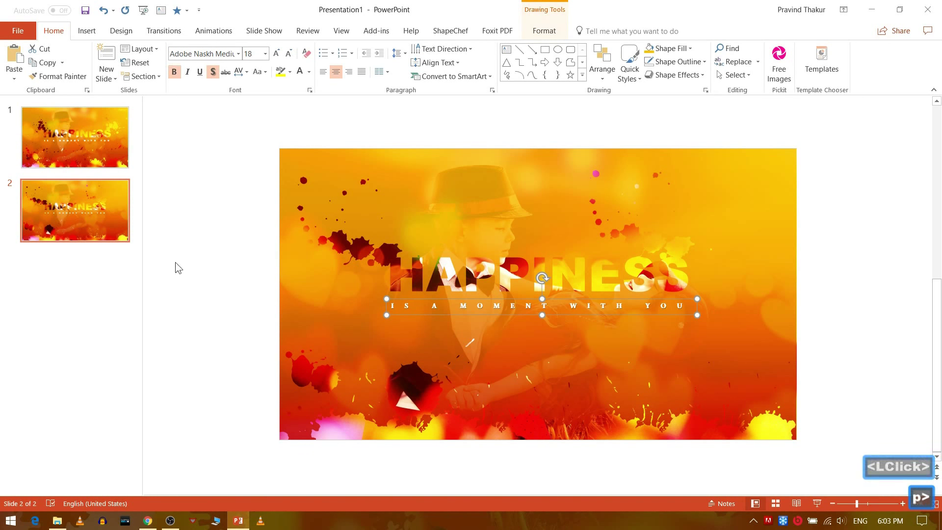
pyautogui.press('Up')
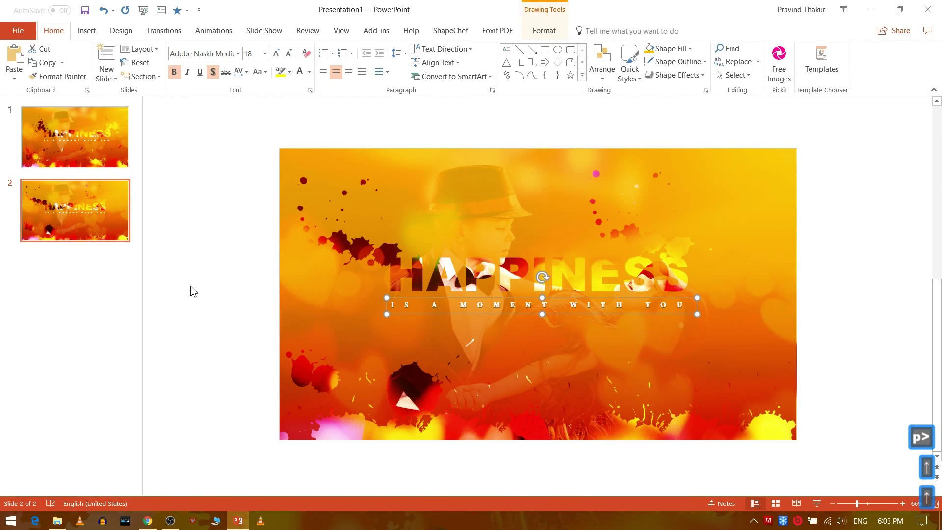
pyautogui.click(196, 304)
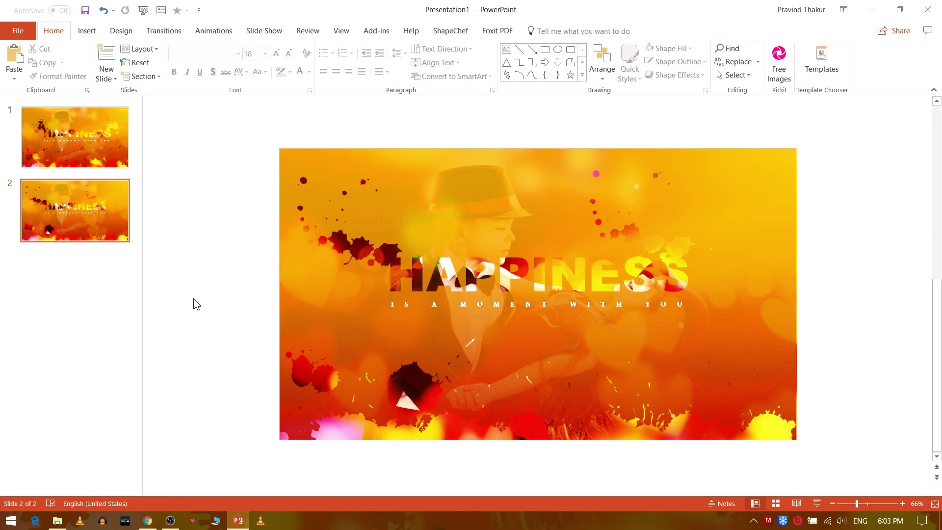
pyautogui.press('shift+F5')
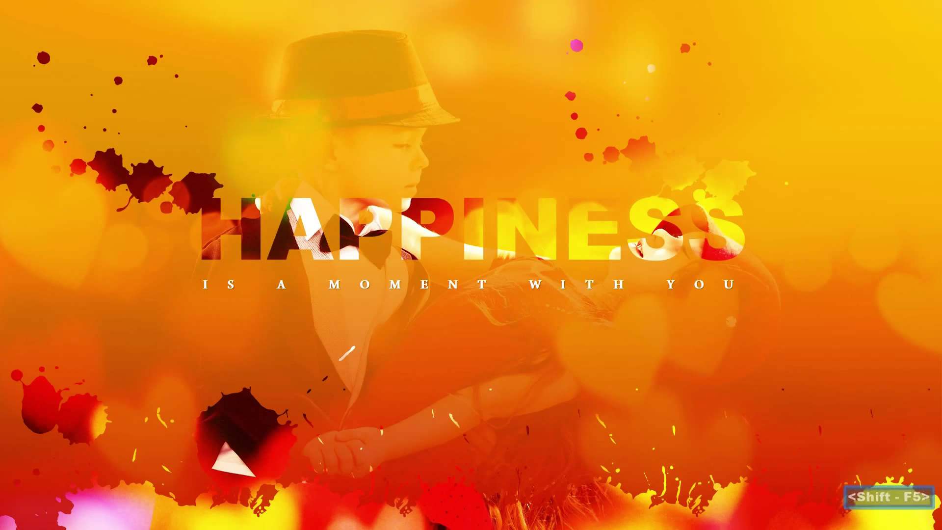